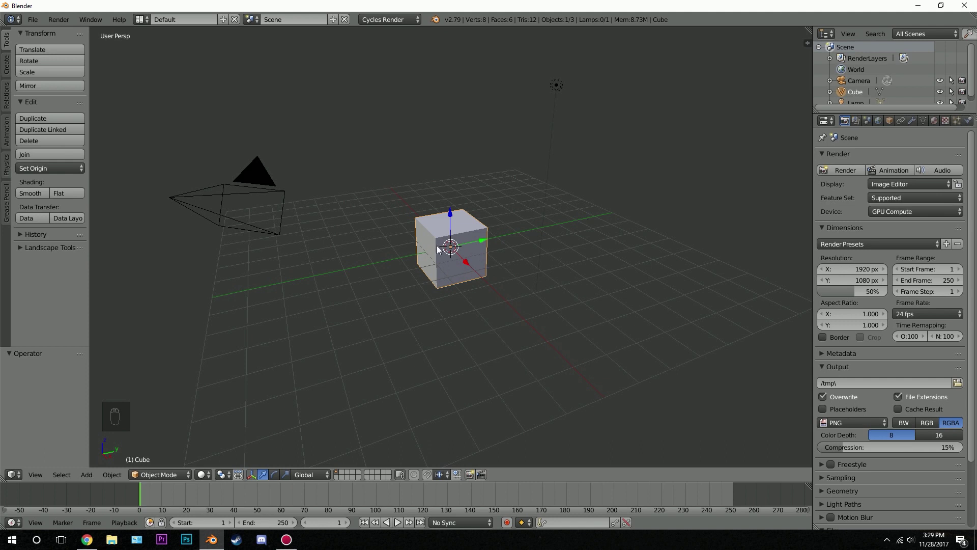
Move the cube aside along X and add a UV sphere scaled up next to it.
middle_click(432, 239)
drag(491, 253, 469, 210)
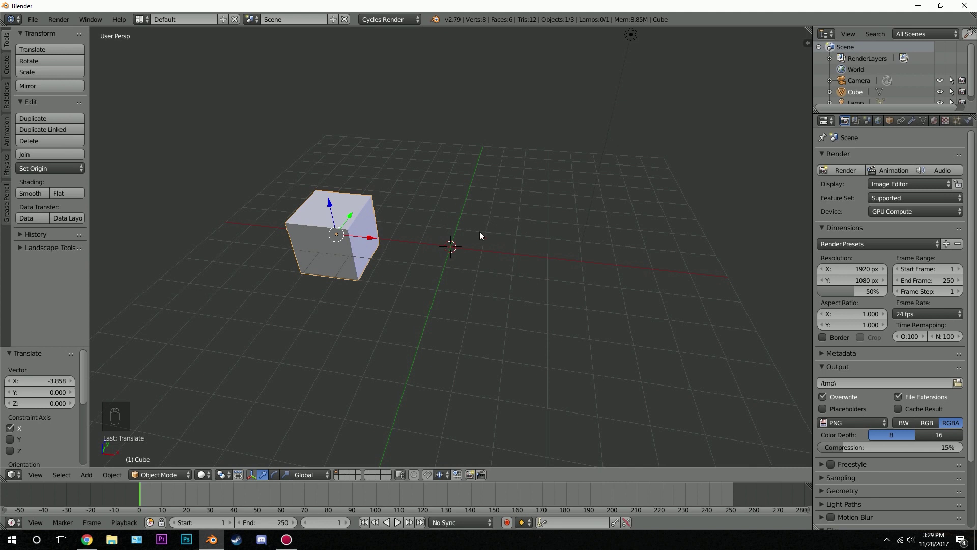
key(shift+a)
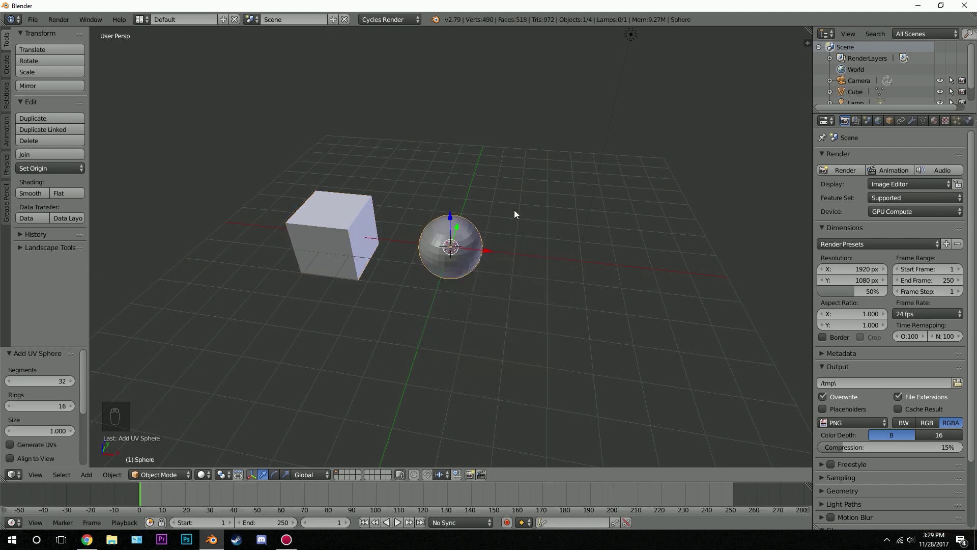
key(s)
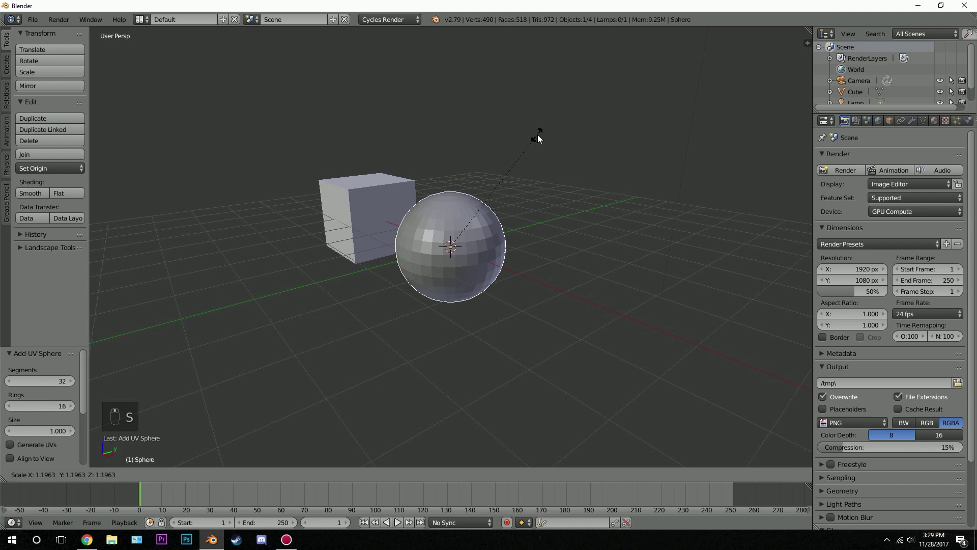
click(383, 214)
Add a cylinder to the right of the sphere and scale it slightly larger.
key(shift+a)
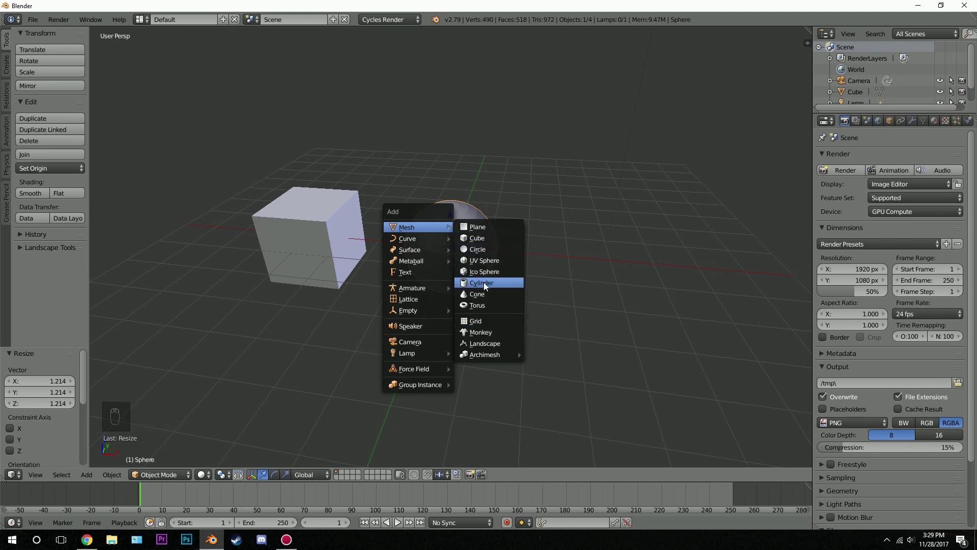
drag(487, 252, 709, 203)
key(s)
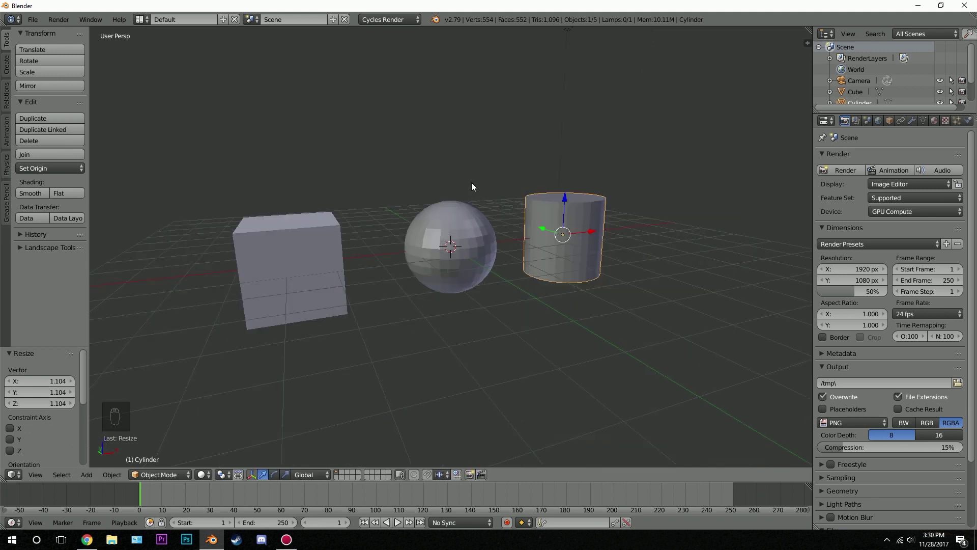
Add a new particle system to the cube with 5000 particles emitted from its faces.
drag(321, 255, 862, 208)
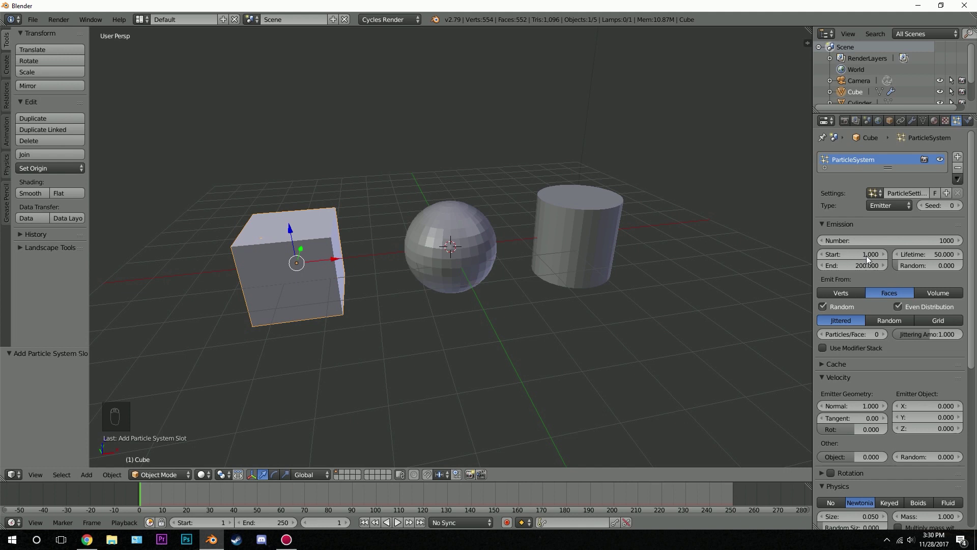
drag(847, 246, 289, 224)
key(KP_0)
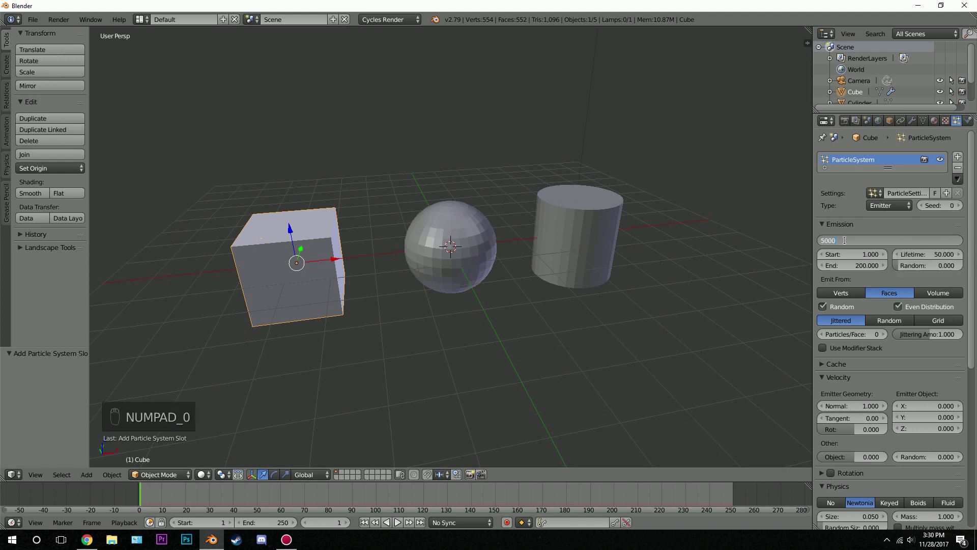
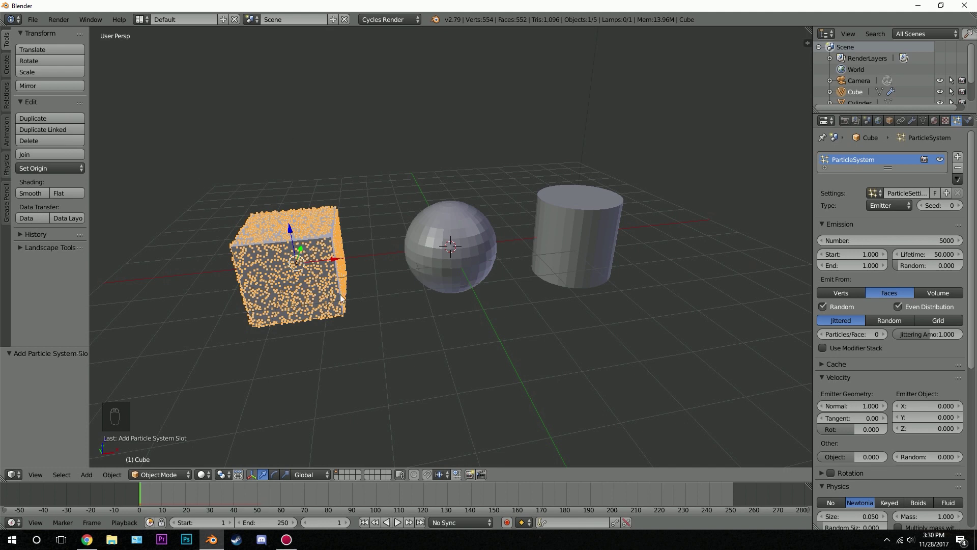
click(512, 235)
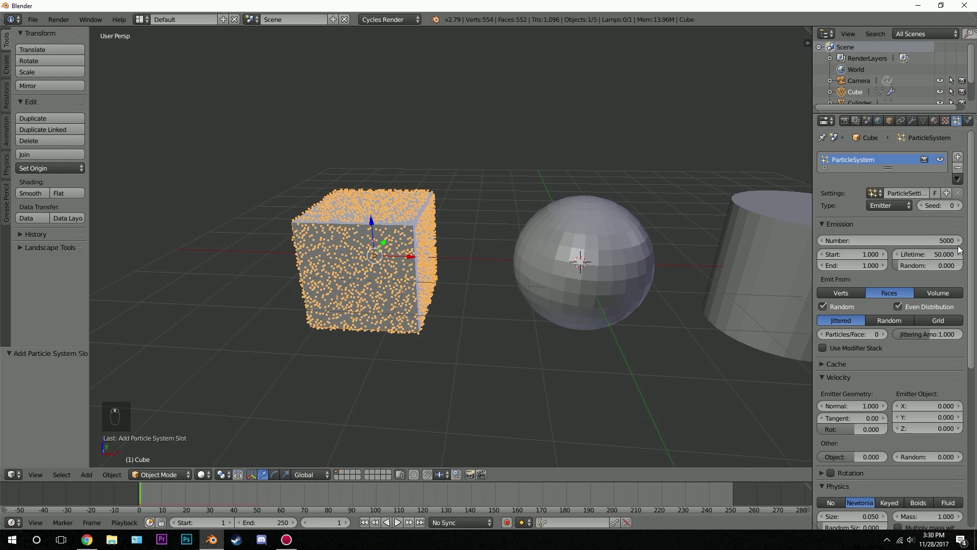
Zoom in on the particle cube in wireframe shading to inspect the emission.
drag(948, 296, 427, 198)
key(z)
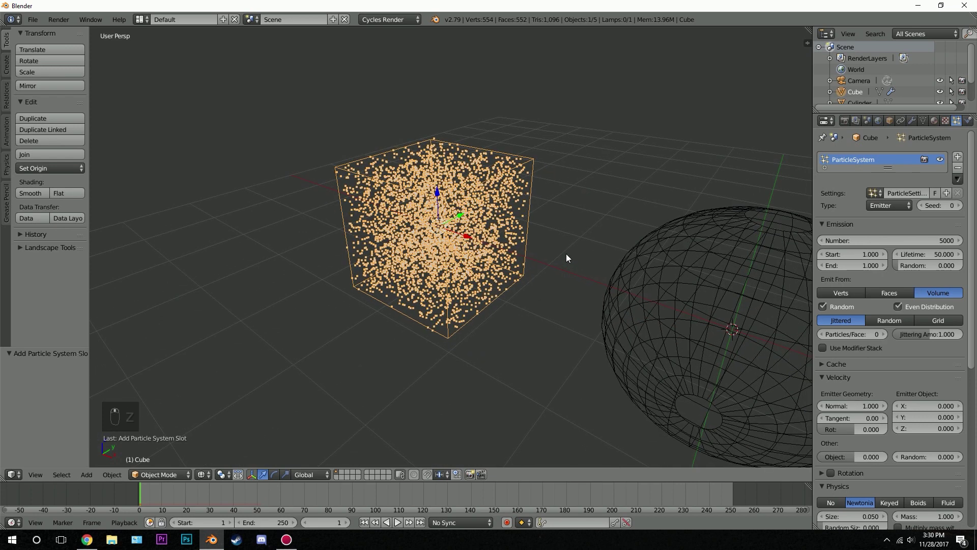
drag(895, 299, 491, 181)
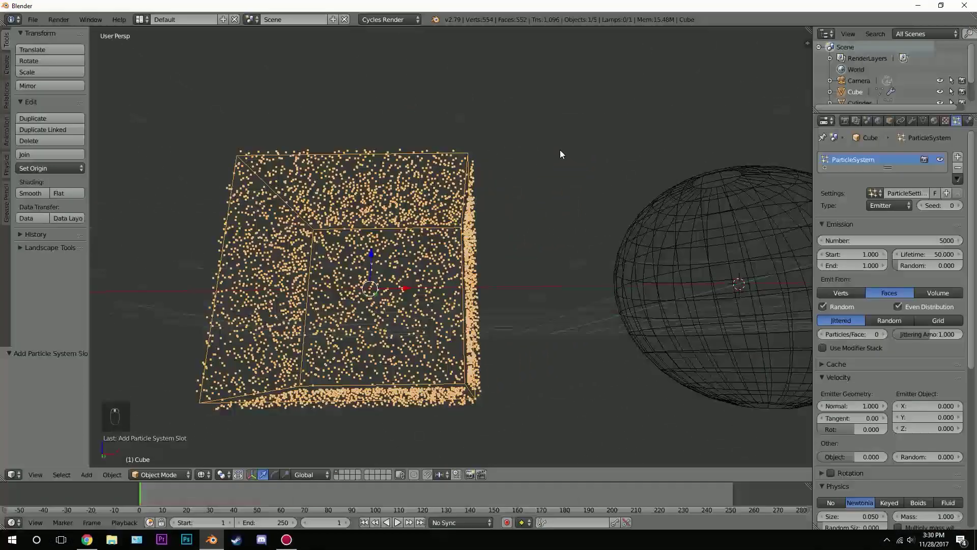
middle_click(451, 185)
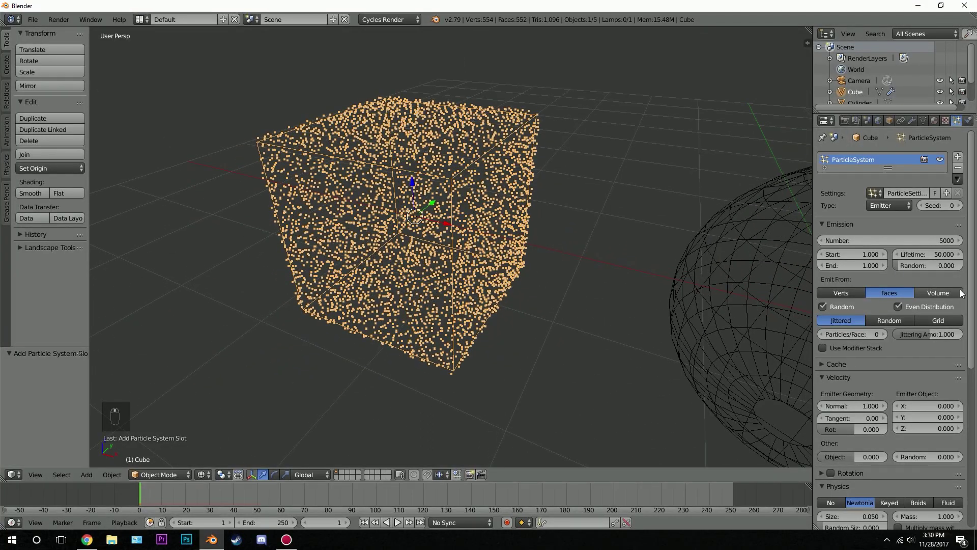
drag(953, 294, 832, 392)
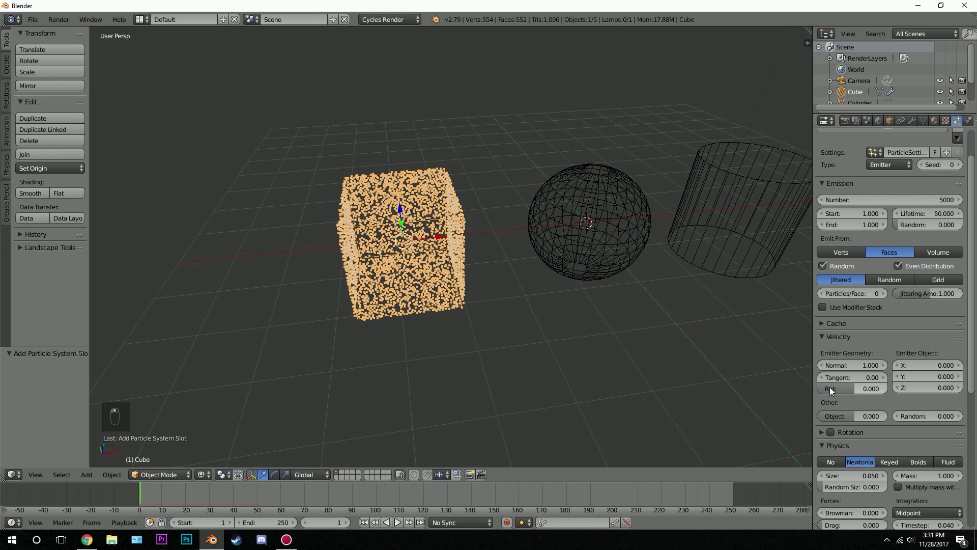
Set the cube's particle Physics to No so particles stay on its surface, back in solid shading.
drag(833, 425, 379, 203)
key(z)
click(598, 226)
Shift-select the sphere and cylinder together with the particle cube.
drag(545, 177, 479, 172)
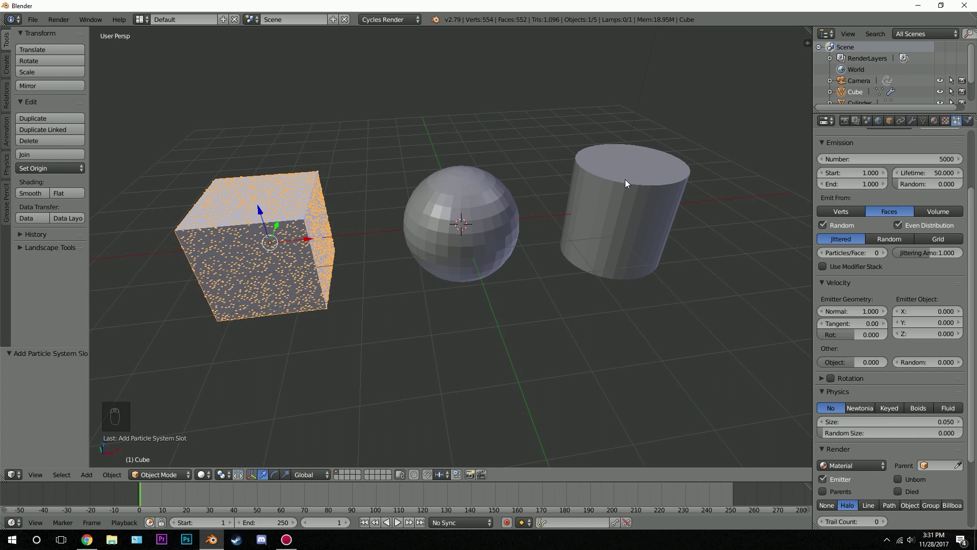
drag(901, 249, 476, 211)
drag(475, 211, 262, 233)
Link the cube's particle system to the sphere and cylinder via Ctrl+L.
key(ctrl+l)
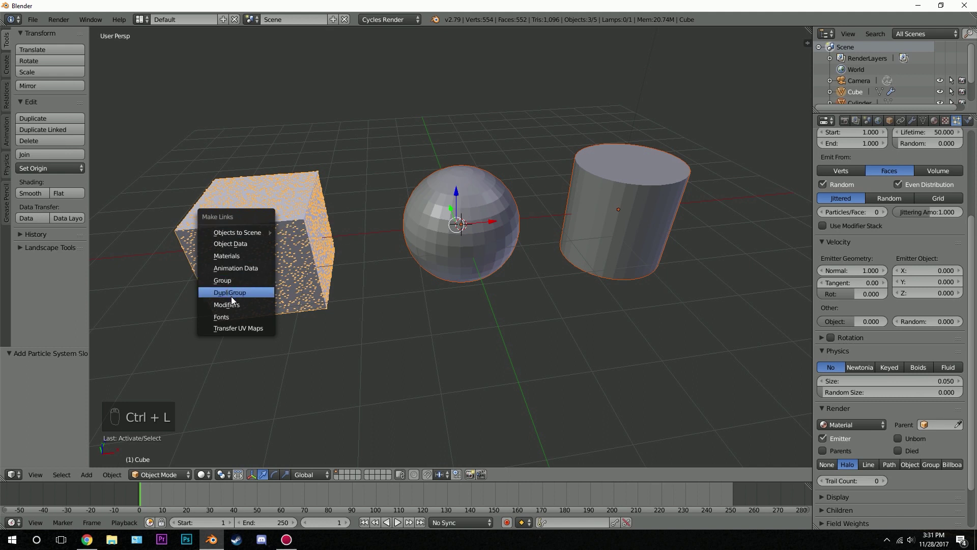
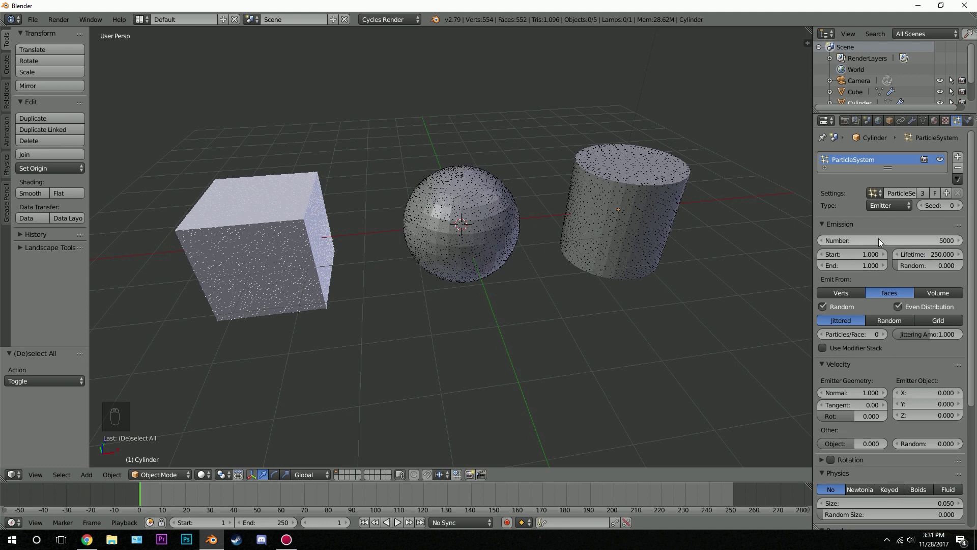
drag(502, 224, 478, 188)
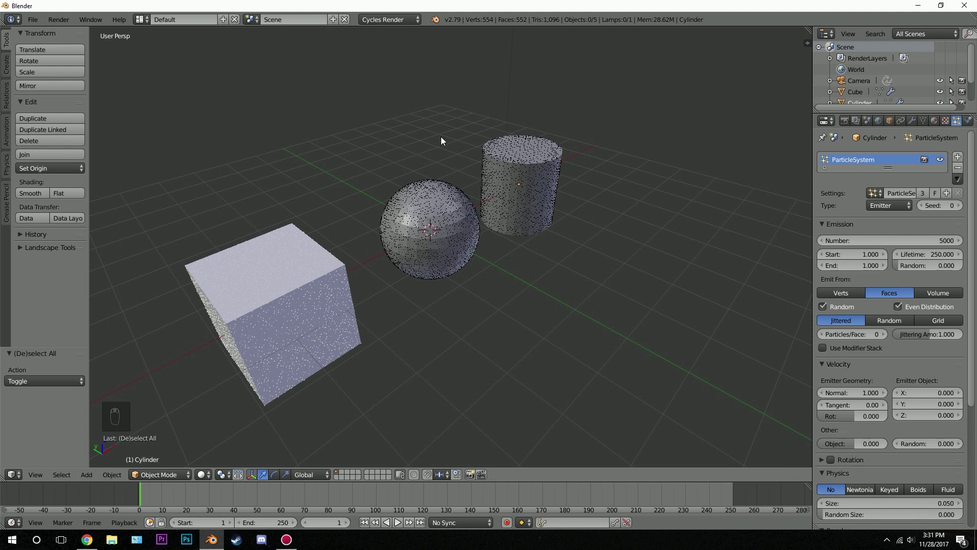
Add a second cube to the scene from the Mesh list.
key(shift+a)
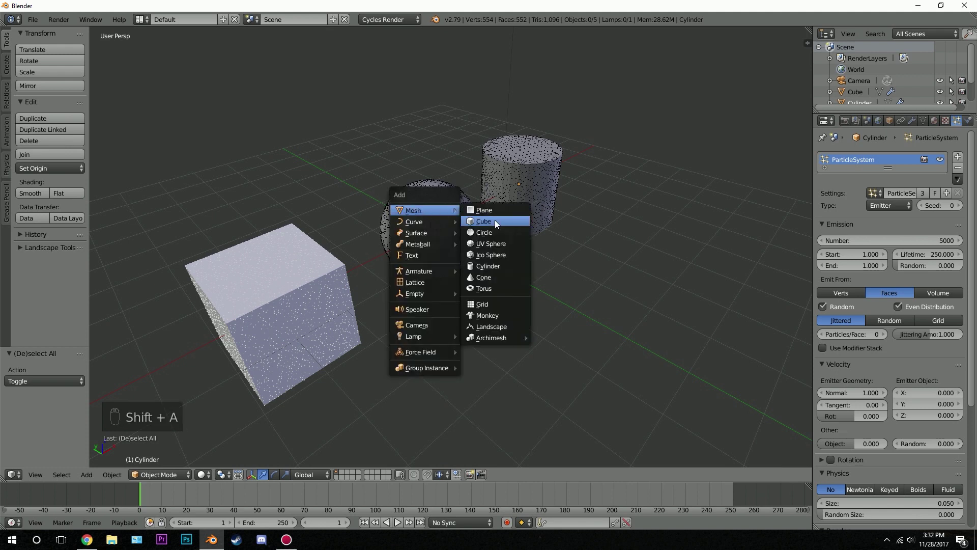
click(411, 219)
click(322, 164)
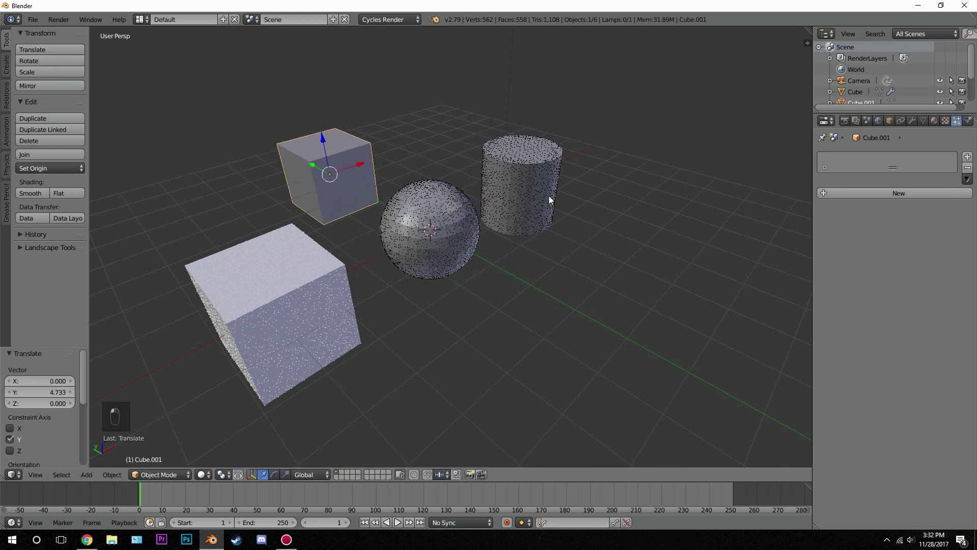
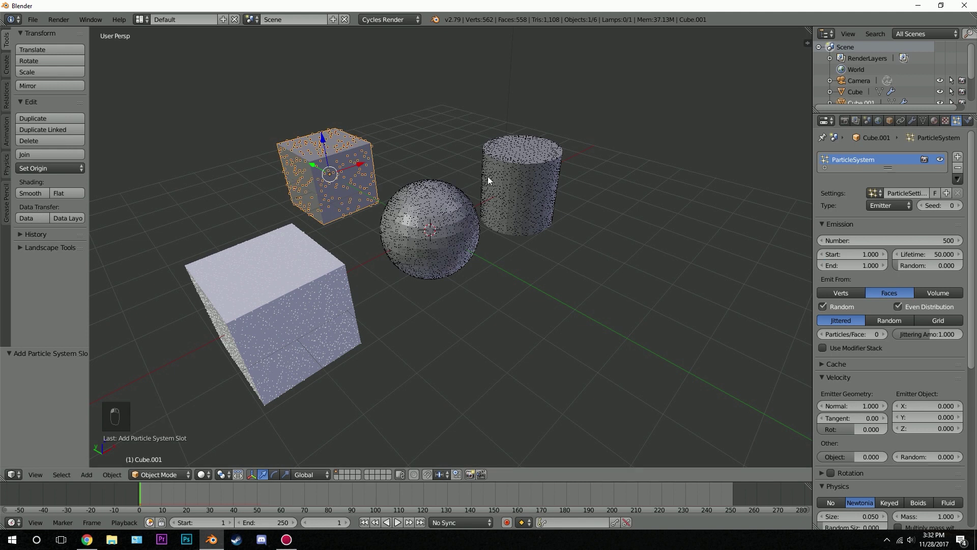
Move the new cube along Y and give it its own 500-particle system.
drag(326, 244, 893, 325)
drag(893, 325, 442, 249)
middle_click(442, 249)
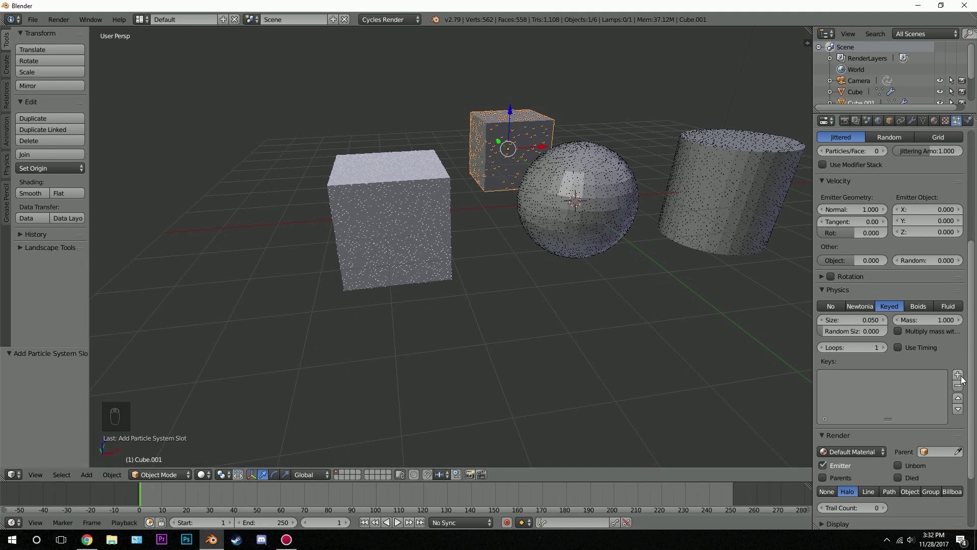
Set Cube.001's particle Physics to Keyed with the original Cube as key target.
drag(964, 374, 837, 434)
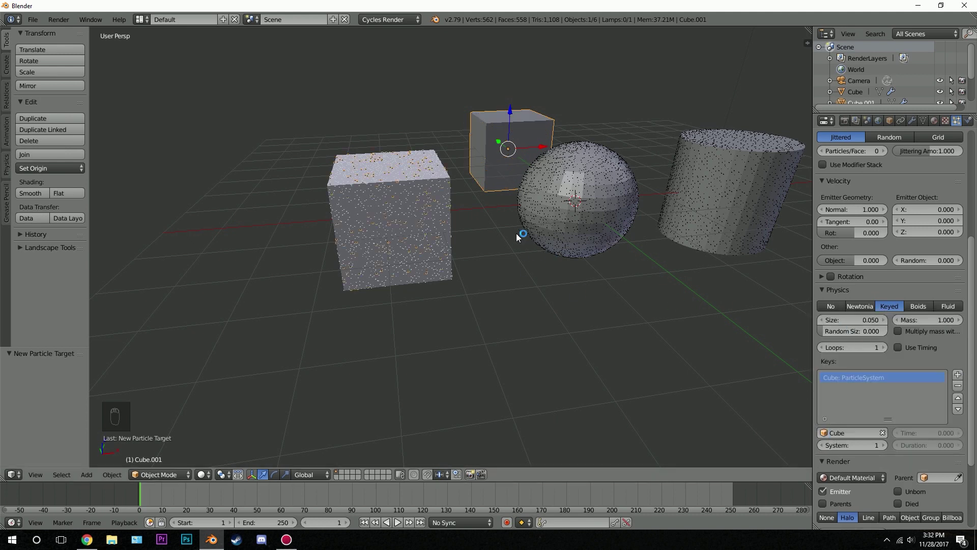
middle_click(450, 197)
key(z)
key(z)
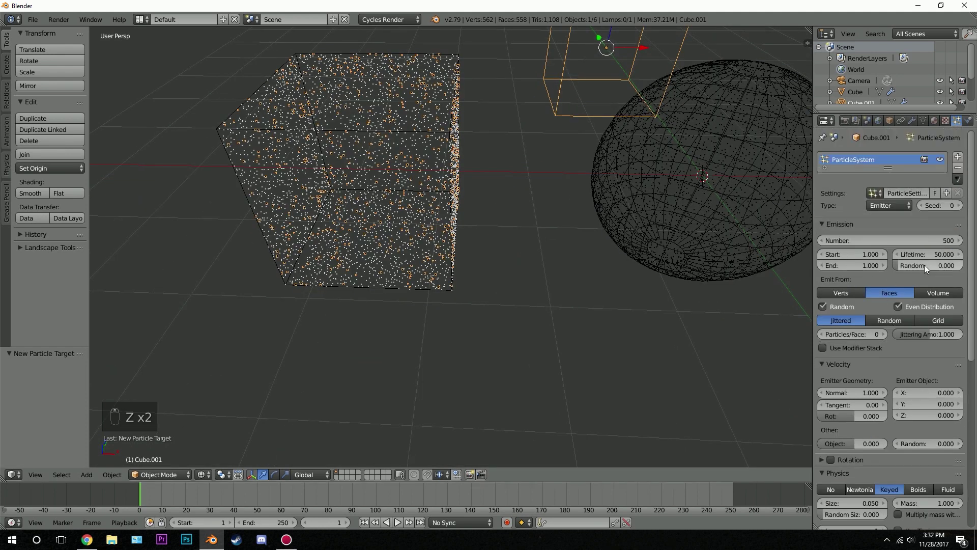
drag(860, 244, 909, 254)
drag(909, 254, 470, 248)
Add another key and choose the next target object from the dropdown.
key(z)
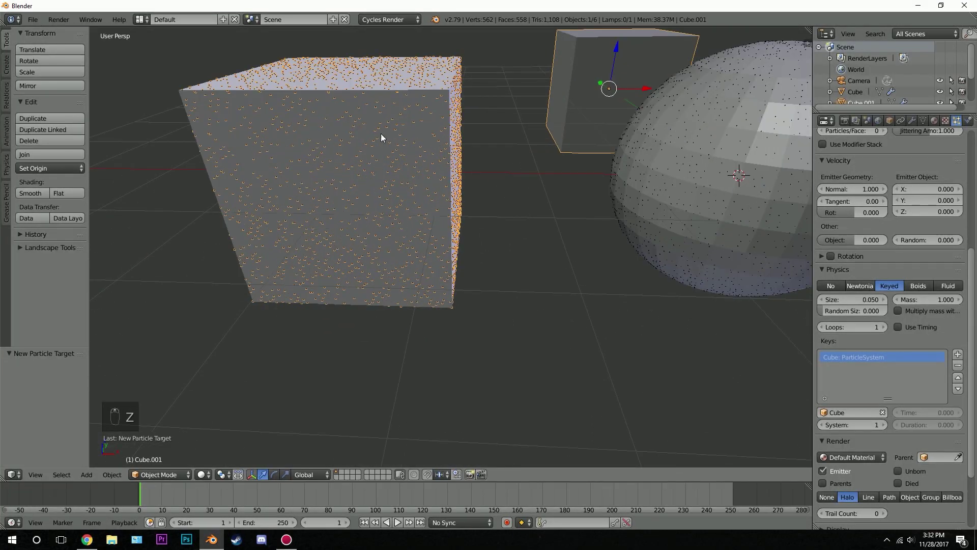
middle_click(864, 195)
drag(908, 234, 941, 71)
drag(940, 70, 388, 167)
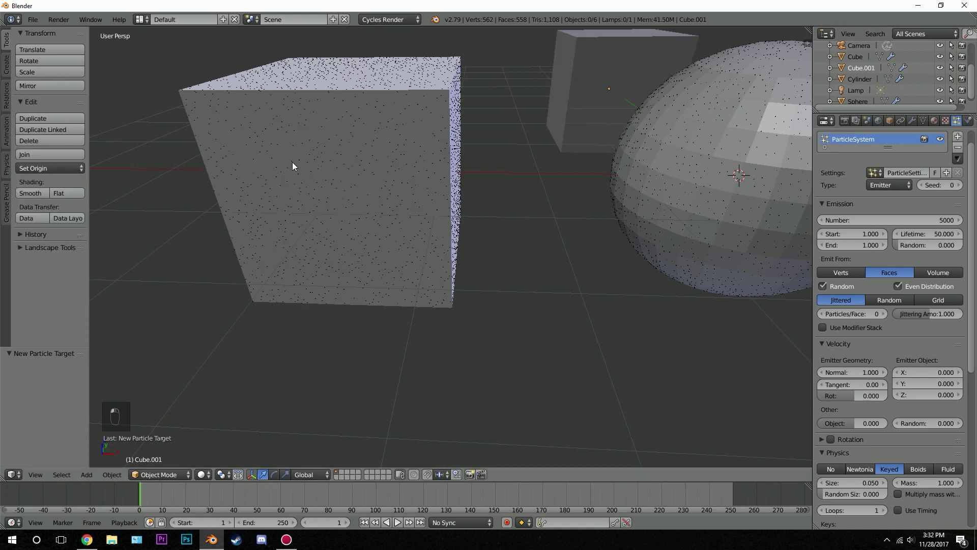
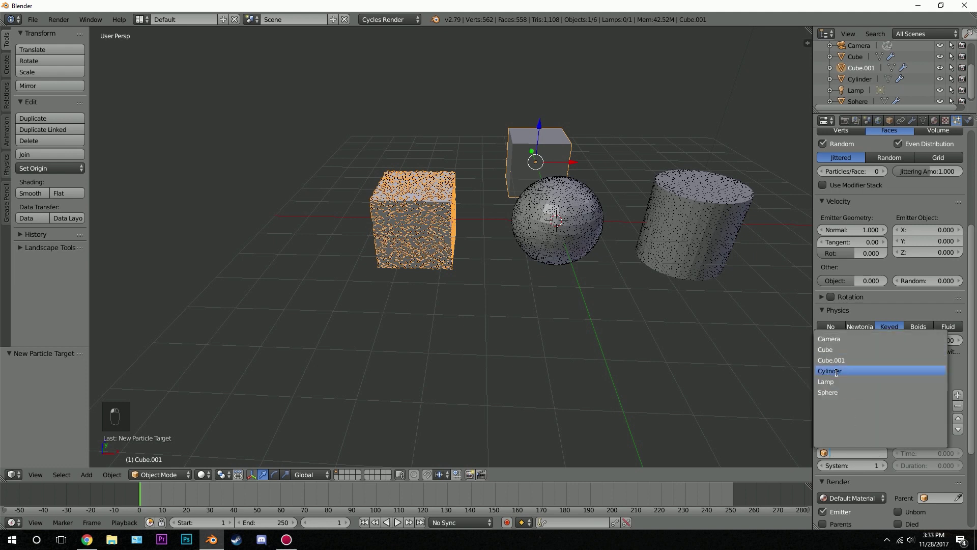
Play the keyed particles in wireframe to watch them travel between objects.
drag(666, 222, 924, 258)
drag(905, 407, 506, 309)
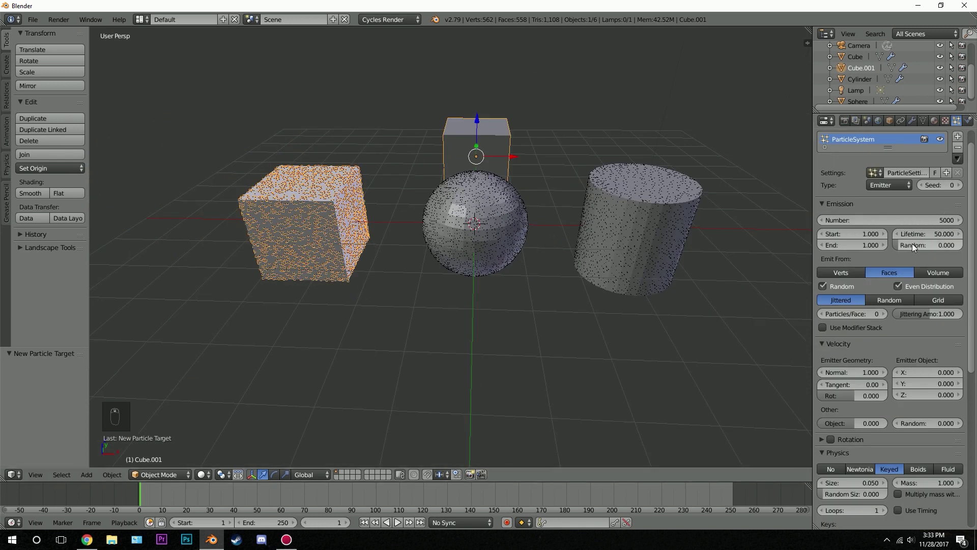
drag(471, 218, 544, 277)
key(alt+a)
key(z)
key(alt+a)
drag(372, 527, 462, 226)
Select the cylinder emitter and raise Emission Lifetime to 100 frames.
key(alt+a)
click(462, 226)
key(alt+a)
drag(277, 495, 673, 173)
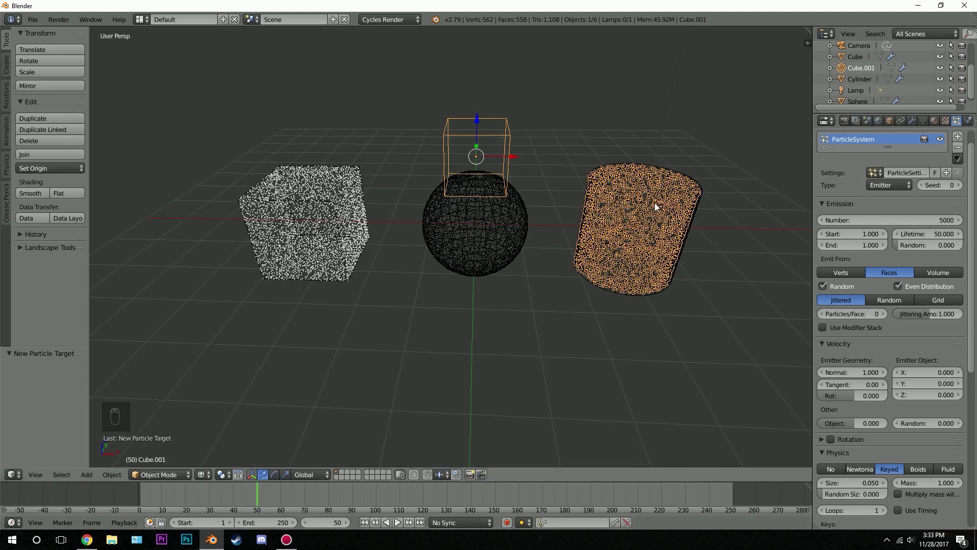
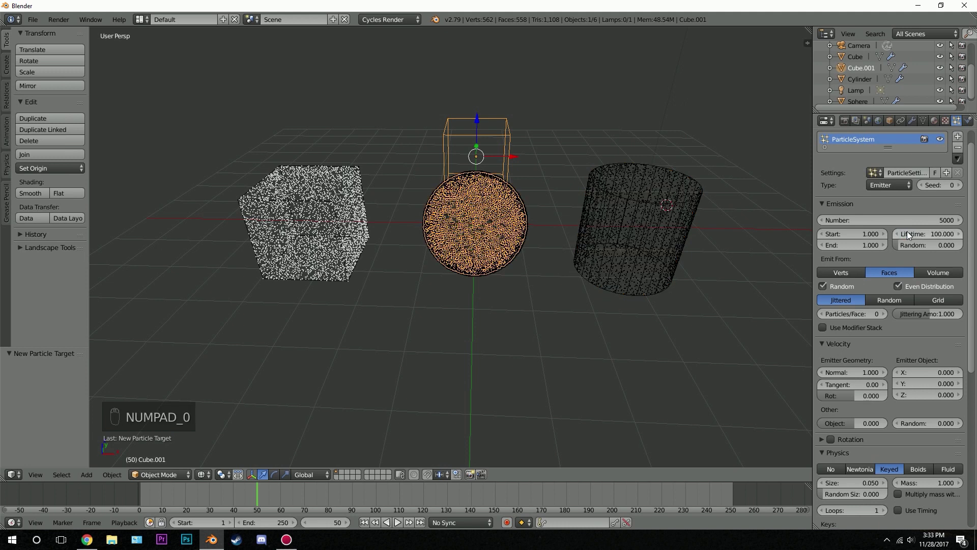
drag(368, 524, 592, 212)
Play and stop the animation, then enable Use Timing for the particle keys.
key(alt+a)
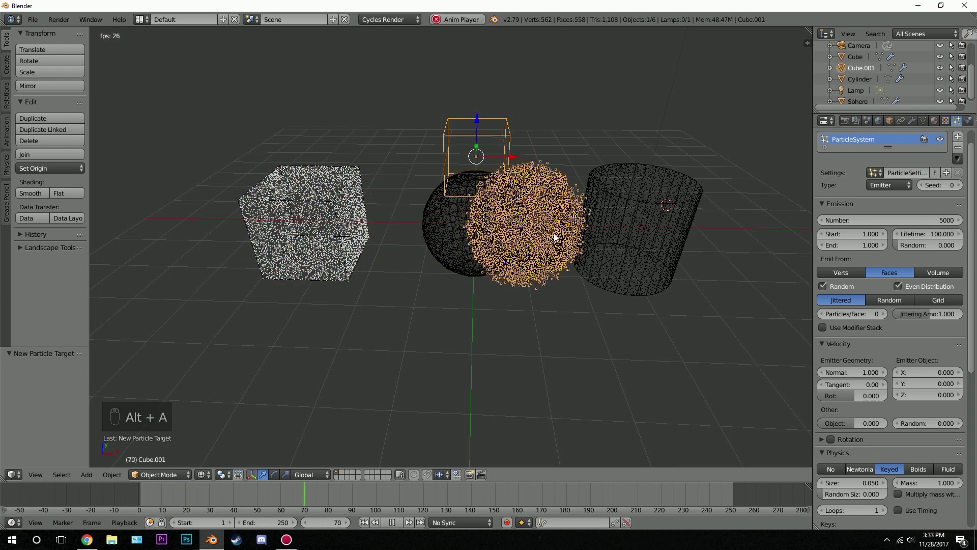
key(alt+a)
drag(364, 526, 926, 442)
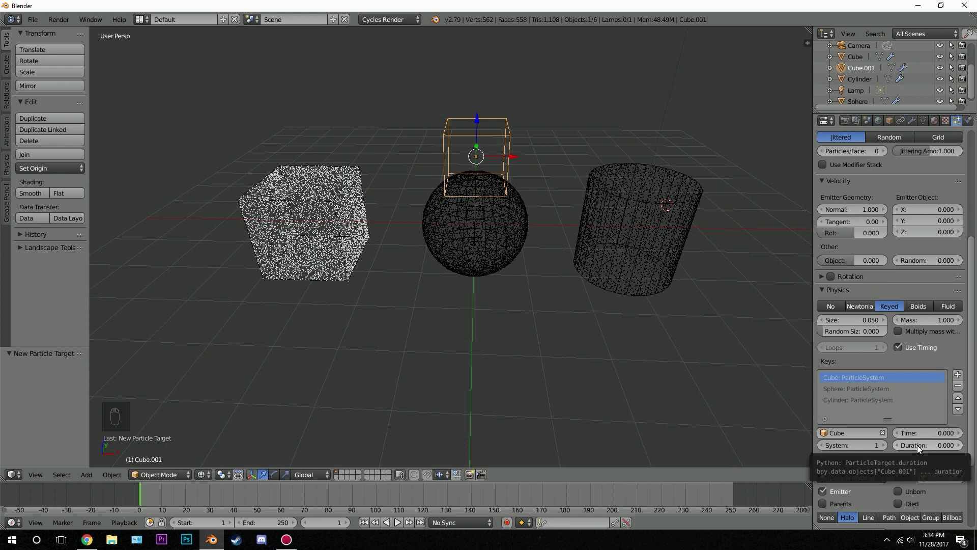
Set the Cube key Duration to 25 and the Cylinder key Time to 100.
drag(925, 448, 926, 445)
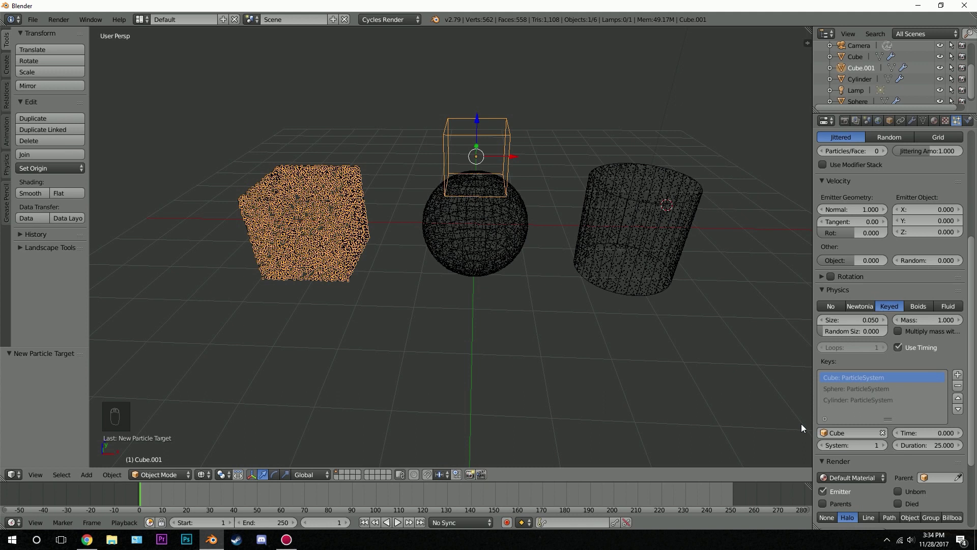
drag(855, 392, 928, 435)
key(KP_0)
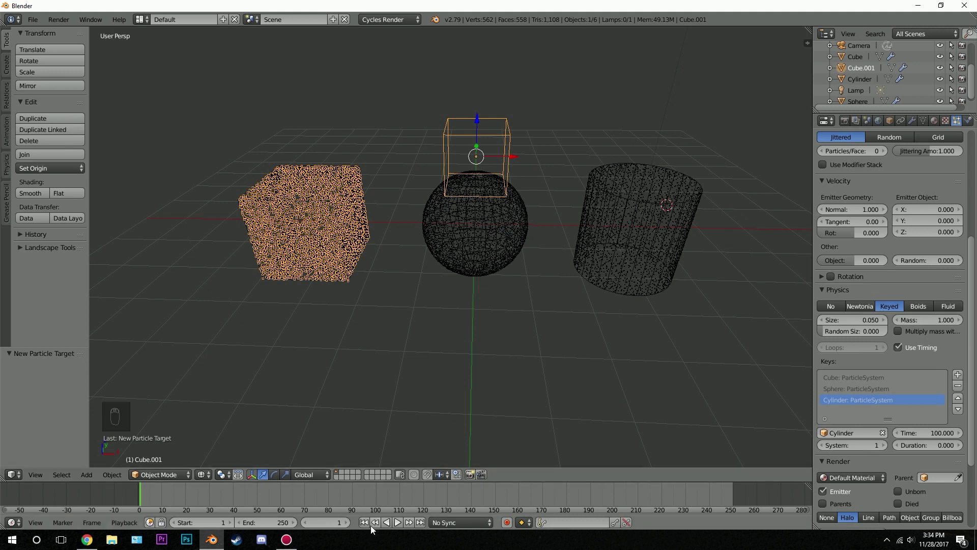
Play the timed particles, then raise Cube.001's Emission Lifetime to 150.
drag(361, 523, 247, 375)
key(alt+a)
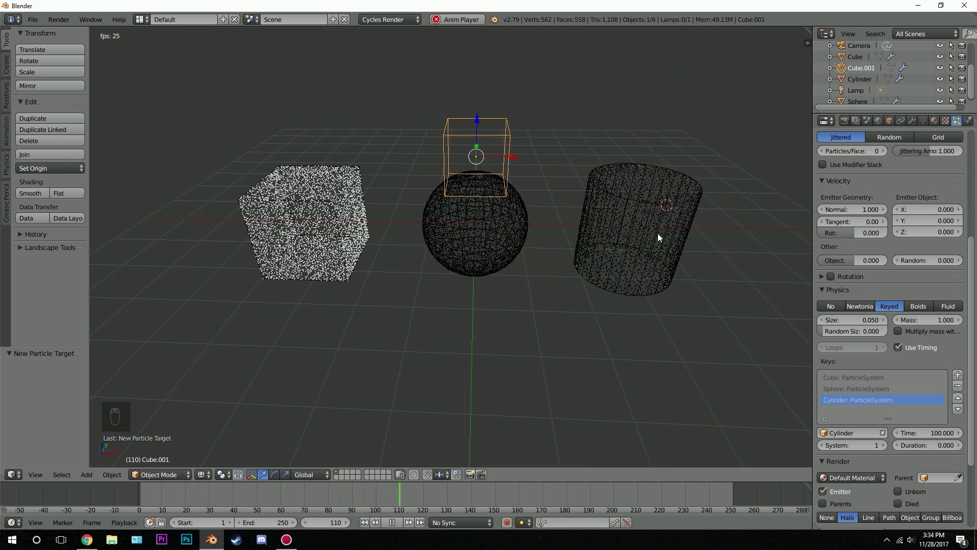
key(alt+a)
drag(917, 310, 929, 196)
Replay the animation from cube to sphere to cylinder and stop playback.
drag(929, 197, 488, 222)
key(alt+a)
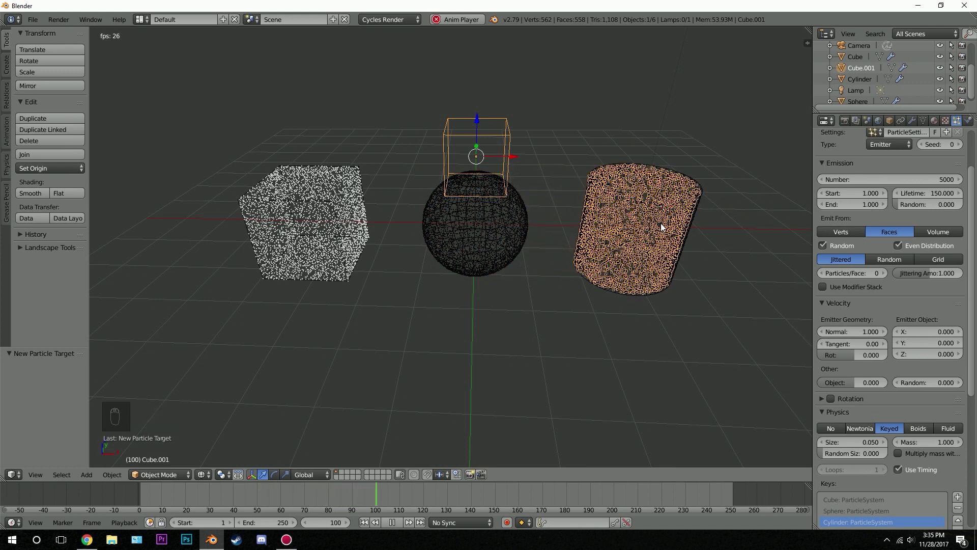
key(alt+a)
Switch to empty scene layer 2, center the cursor and add a new cube (Cube.002) at the origin.
key(z)
drag(479, 332, 479, 332)
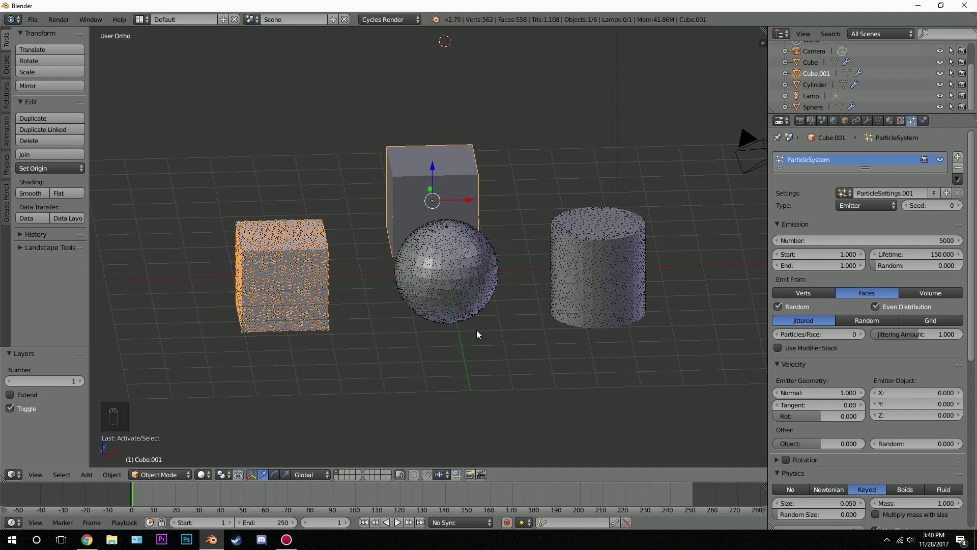
drag(893, 437, 463, 213)
key(2)
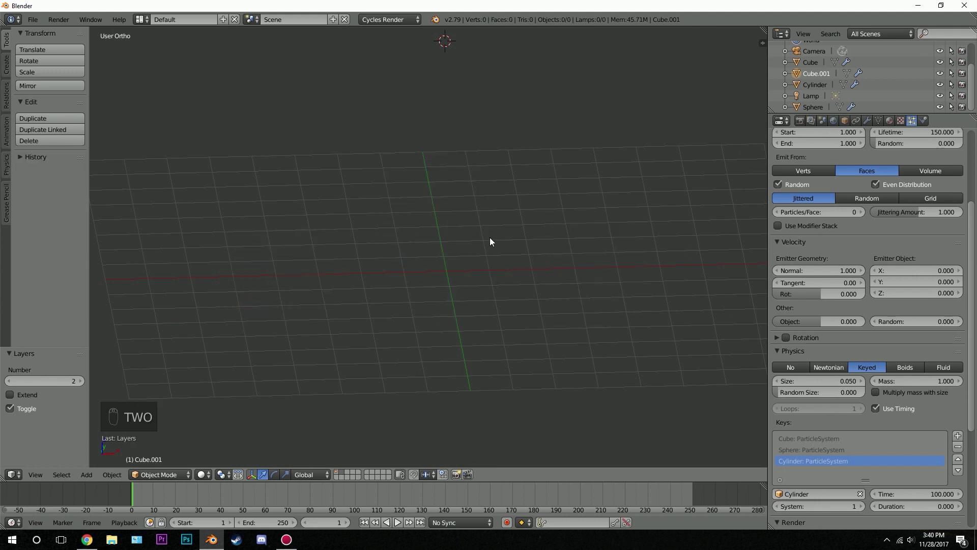
key(shift+c)
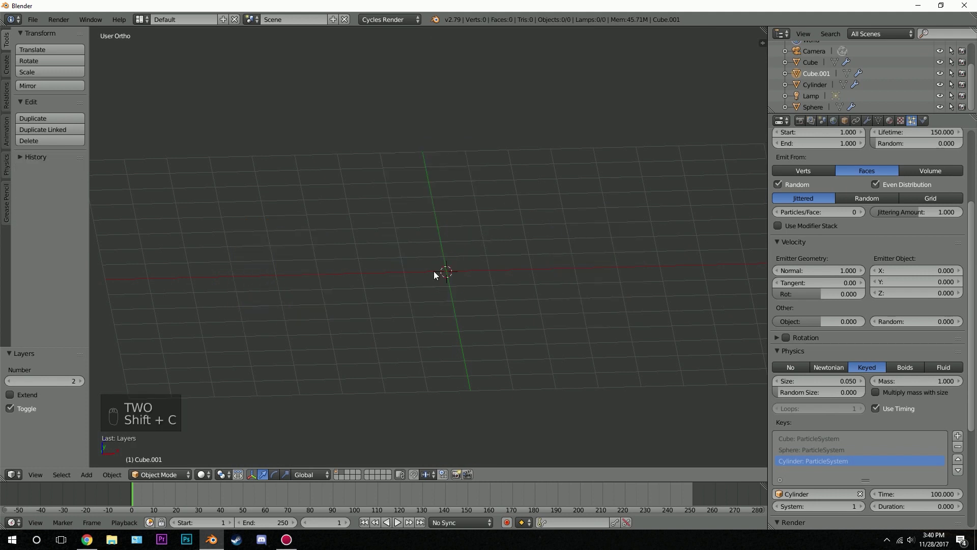
key(shift+a)
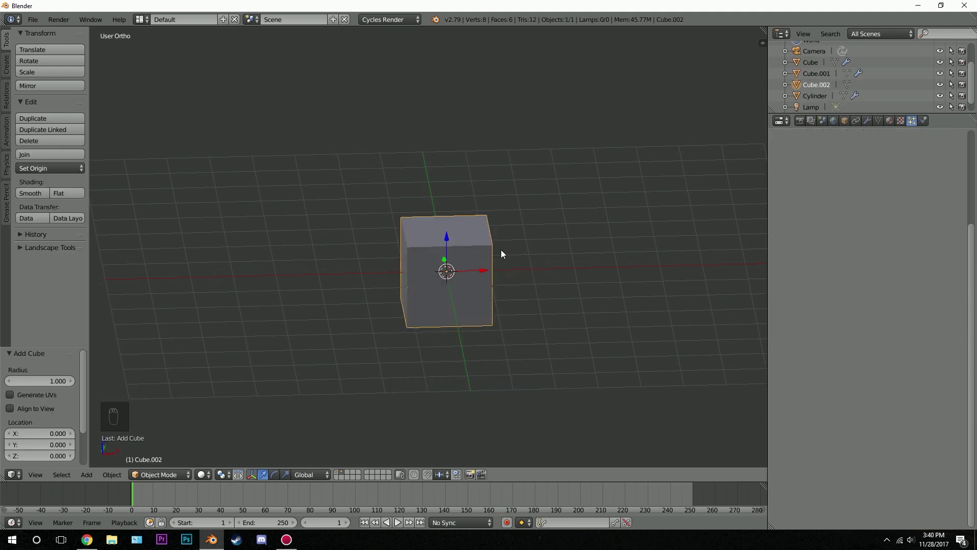
In front view, enlarge Cube.002 and raise it above the floor as a wireframe box.
key(KP_1)
middle_click(523, 258)
click(523, 316)
key(s)
drag(637, 206, 443, 217)
key(s)
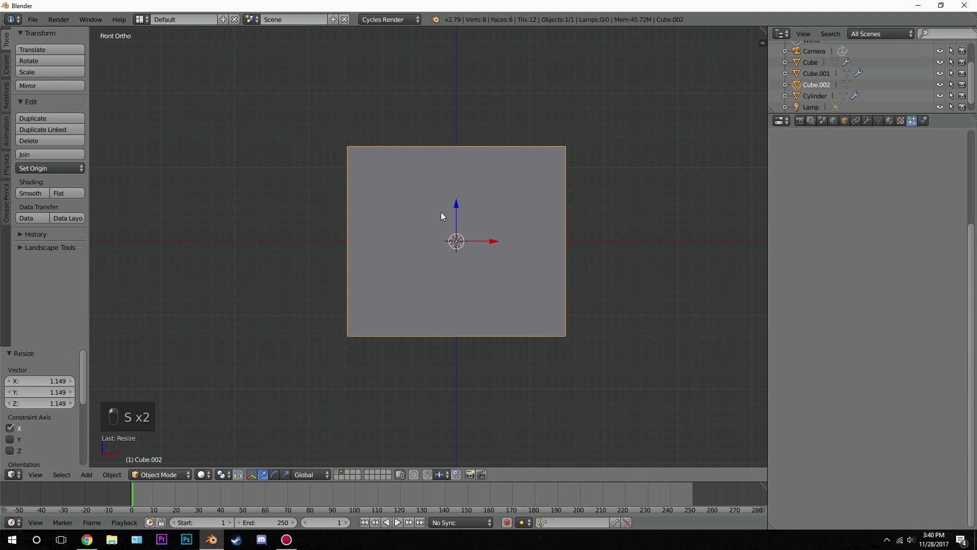
middle_click(478, 149)
middle_click(457, 175)
key(shift+a)
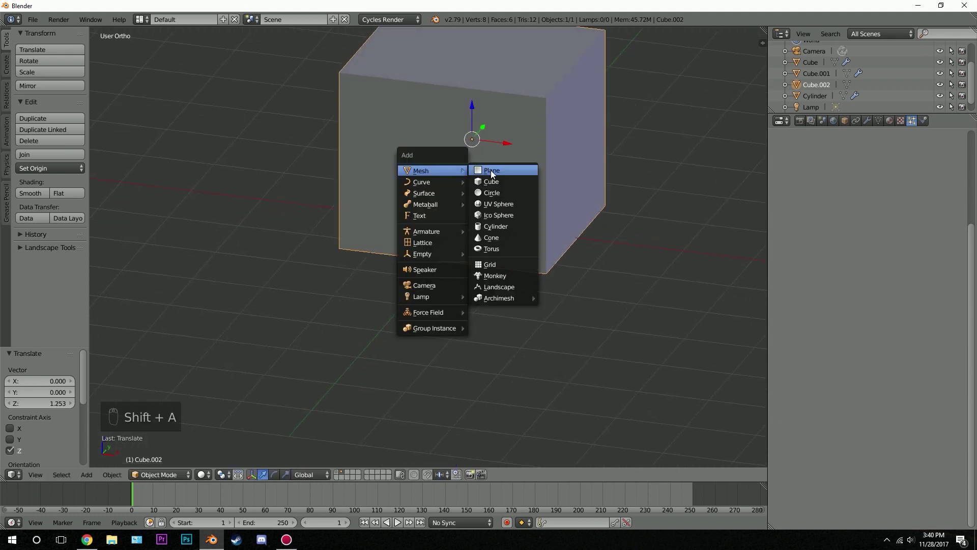
Add a plane at the origin and rotate it -90 degrees to stand upright.
key(KP_1)
key(z)
key(r)
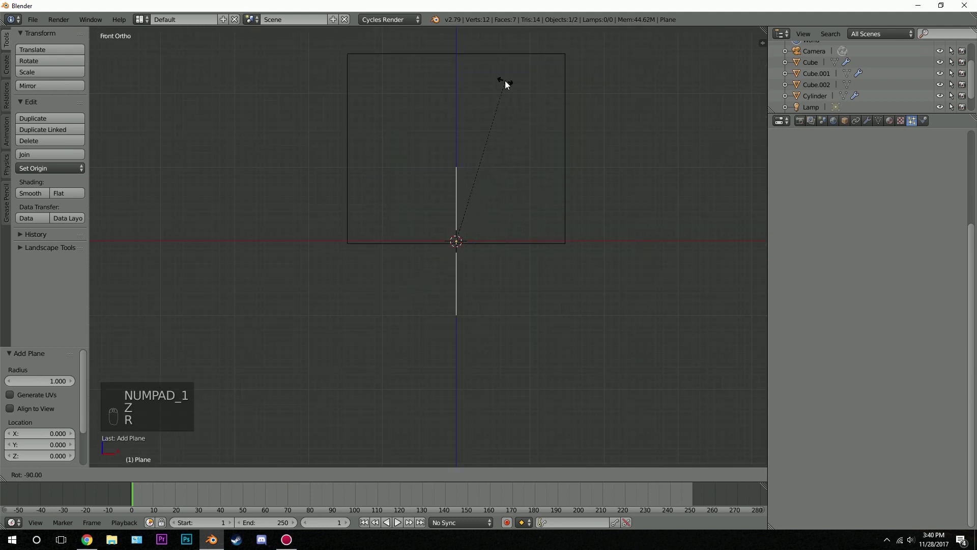
Move the upright plane against the box's left inside wall and give Cube.002 collision with 0.8 particle damping.
drag(508, 85, 380, 175)
key(g)
click(378, 180)
middle_click(651, 94)
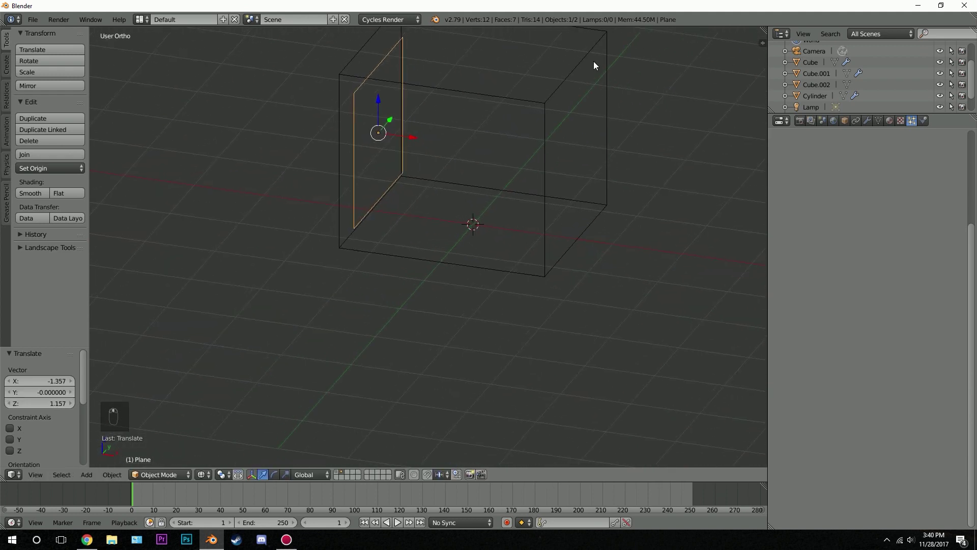
drag(589, 48, 557, 158)
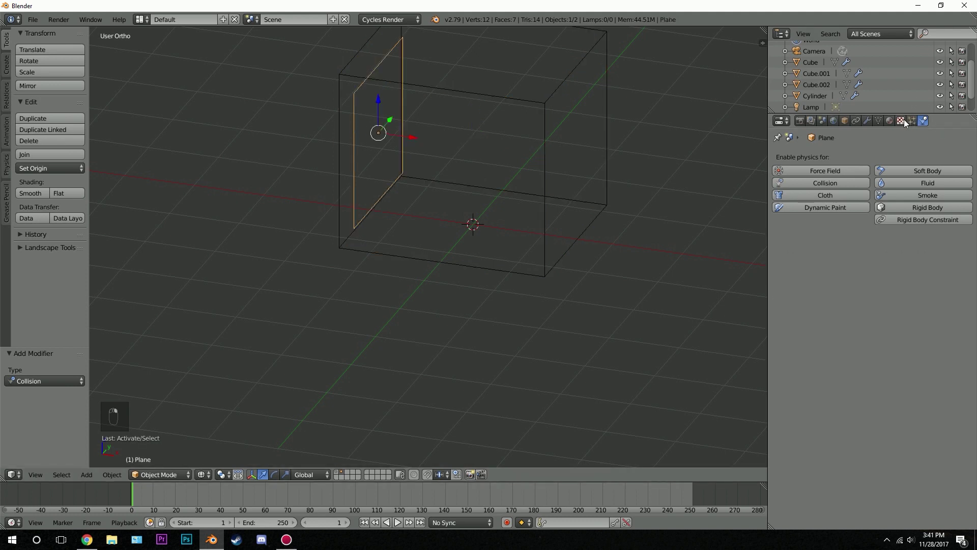
Give the plane a 5000-particle system named Fluid with Fluid physics, play it, then start tilting the plane.
middle_click(912, 121)
click(886, 195)
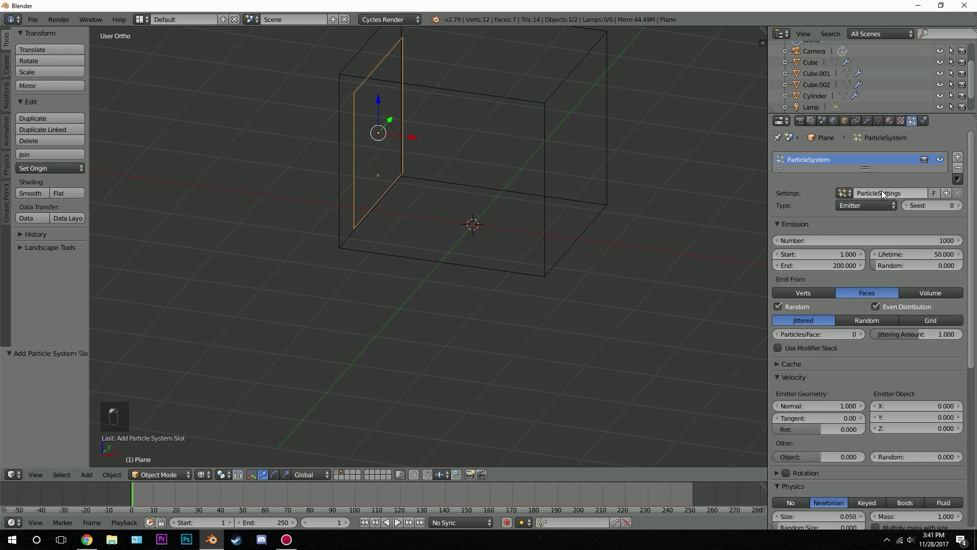
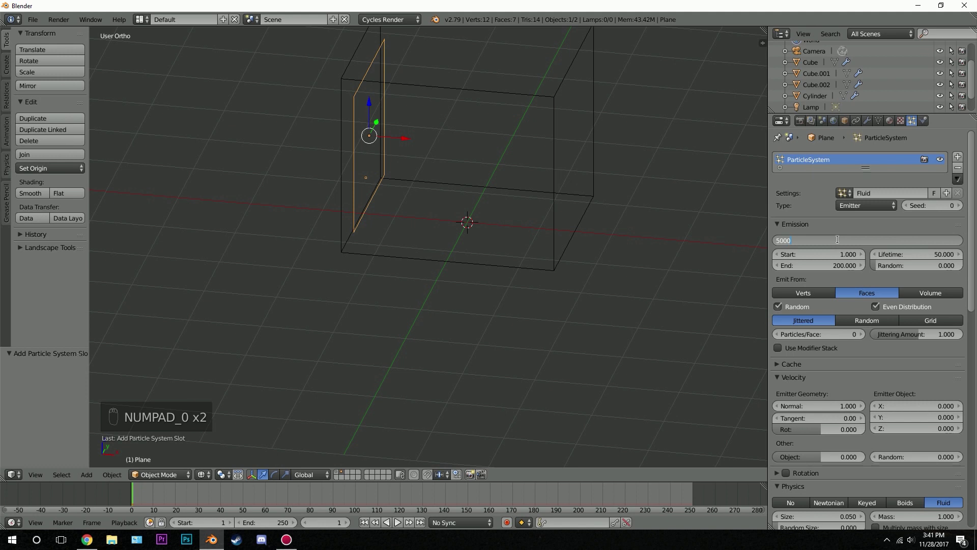
key(alt+a)
key(alt+a)
key(KP_1)
key(r)
key(r)
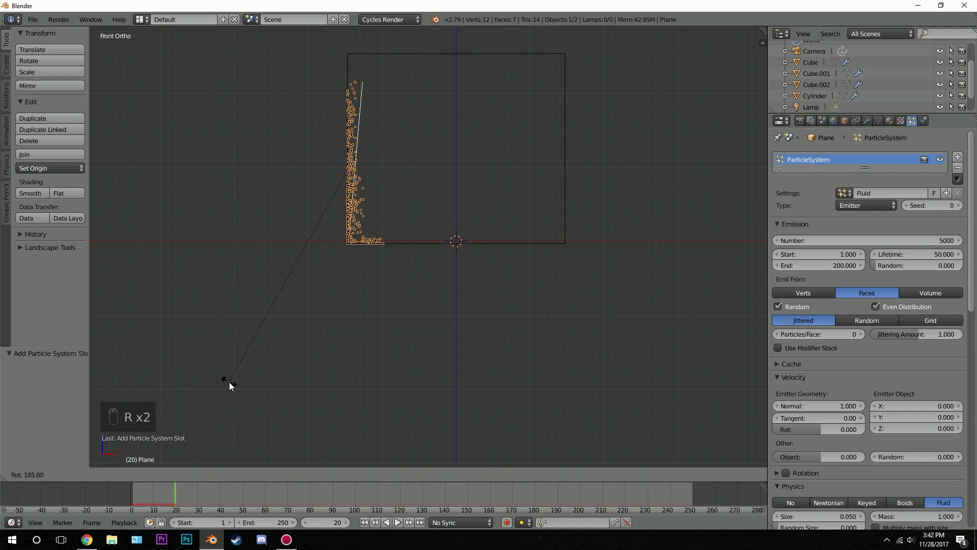
Set the fluid's emission to end at frame 100 and play to watch it fall into the box.
drag(247, 396, 520, 170)
key(alt+a)
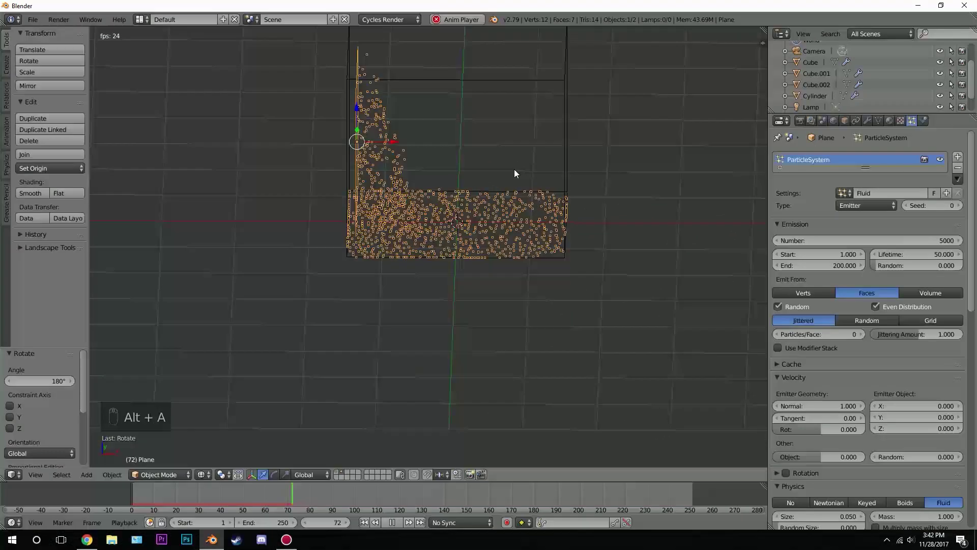
drag(545, 178, 382, 134)
key(alt+a)
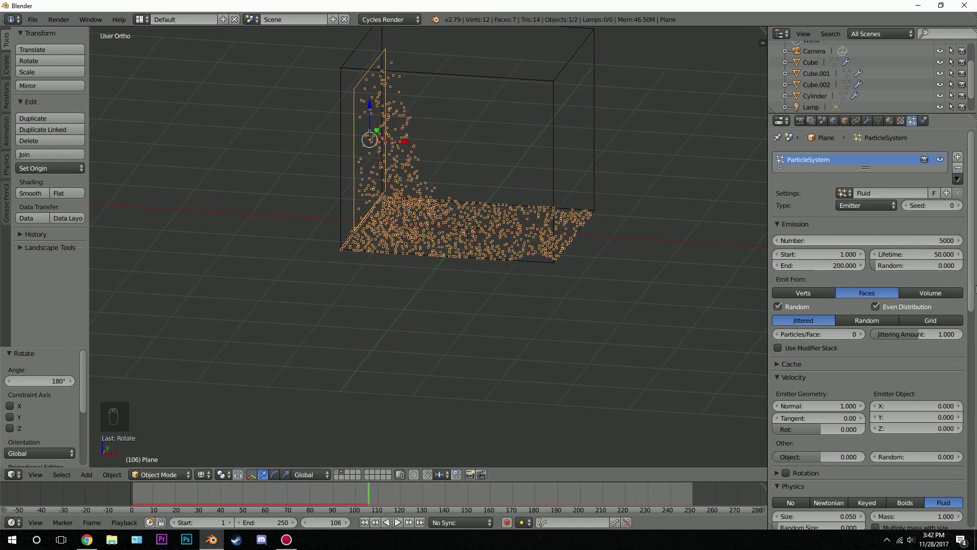
drag(809, 269, 810, 268)
key(KP_0)
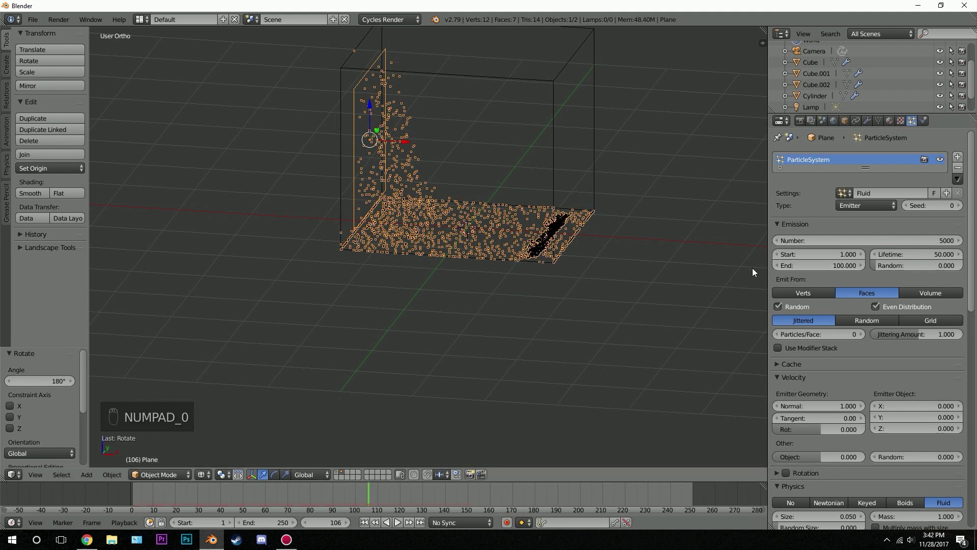
drag(364, 525, 500, 222)
key(alt+a)
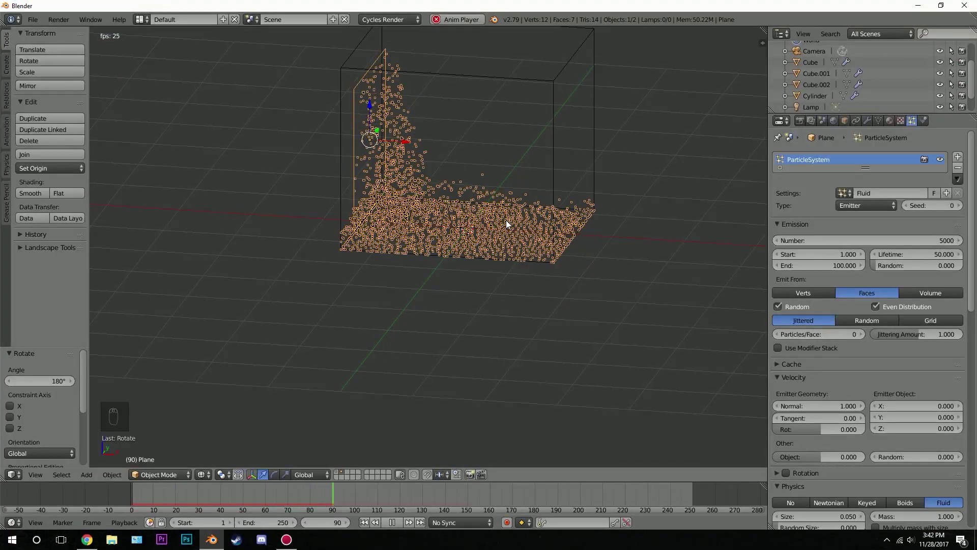
key(alt+a)
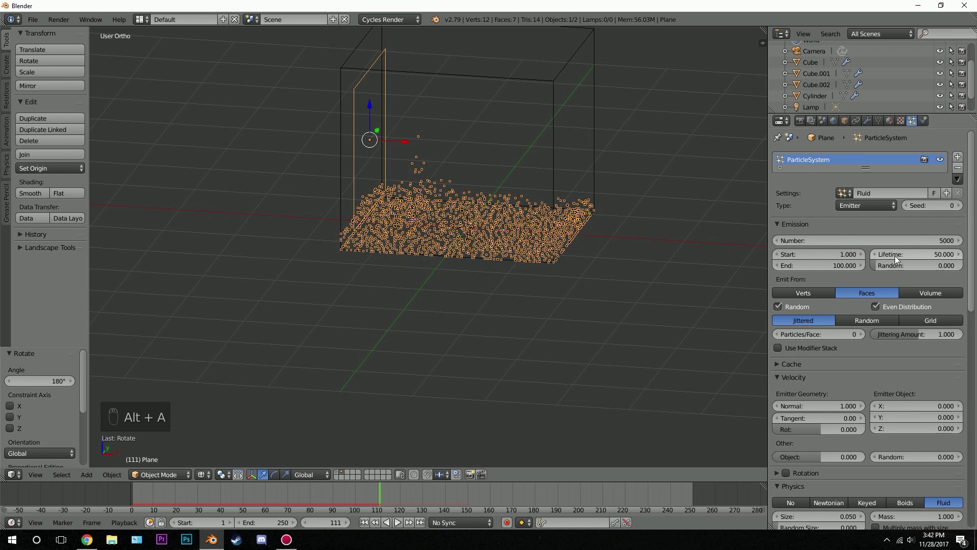
Extend the fluid lifetime to 250 frames and play so it pools at the box bottom.
drag(898, 261, 471, 207)
key(alt+a)
middle_click(470, 207)
drag(494, 223, 485, 223)
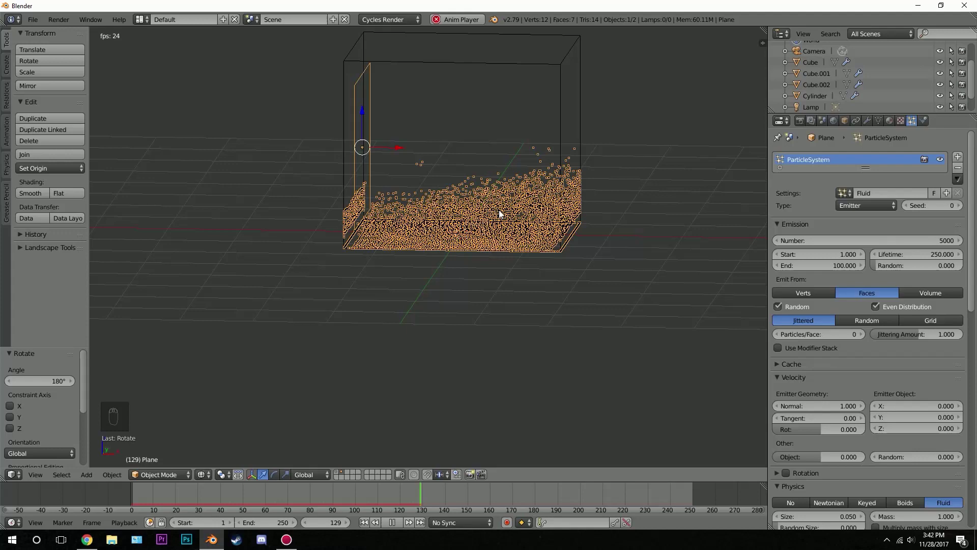
key(alt+a)
From front view, add a UV sphere to the scene.
key(KP_1)
drag(487, 223, 489, 163)
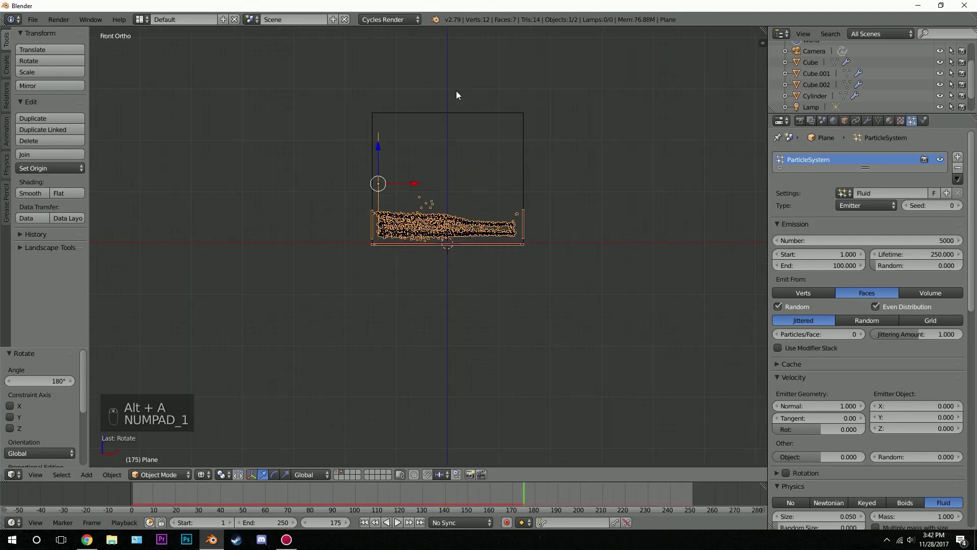
click(461, 226)
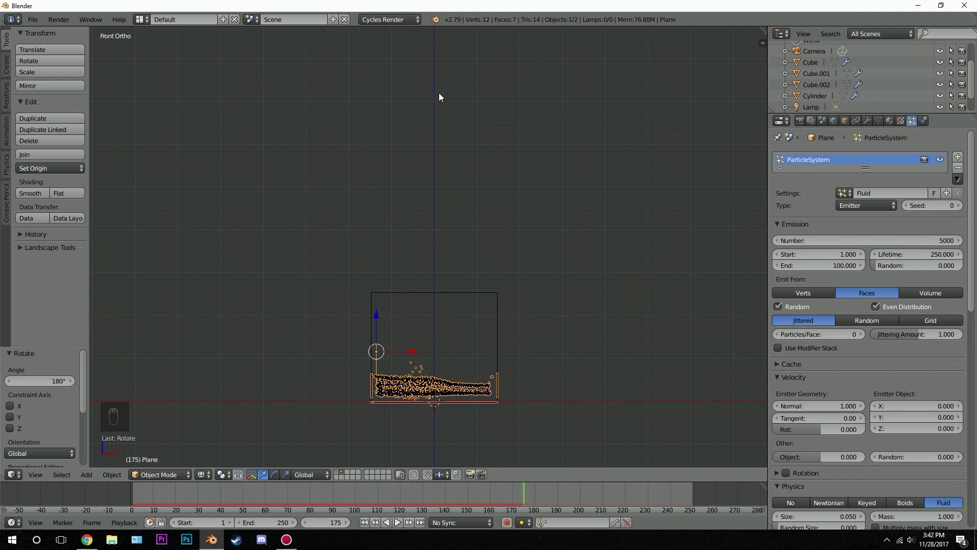
key(shift+a)
Give the raised sphere a 5000-particle system ending at frame 1, lifetime 250, physics off, then add a cube.
middle_click(498, 180)
click(438, 363)
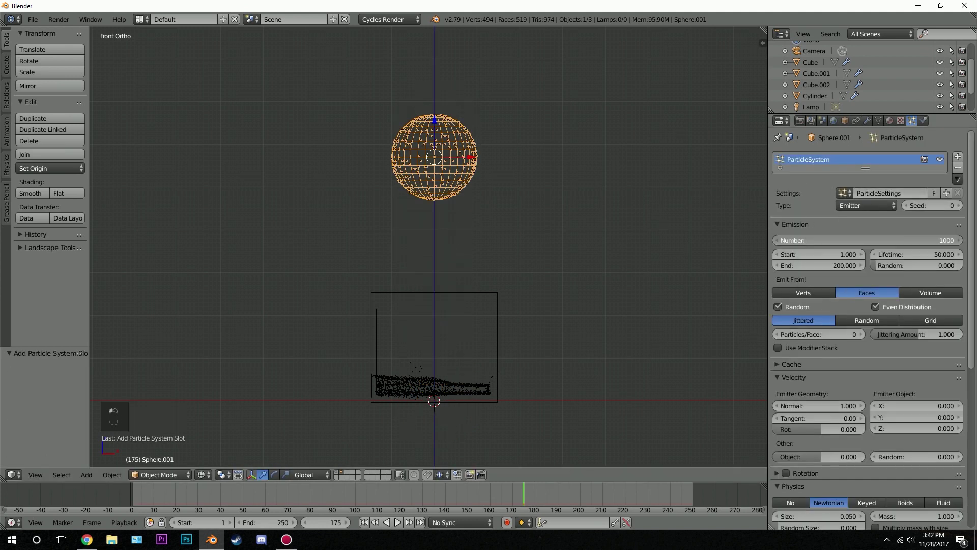
key(KP_0)
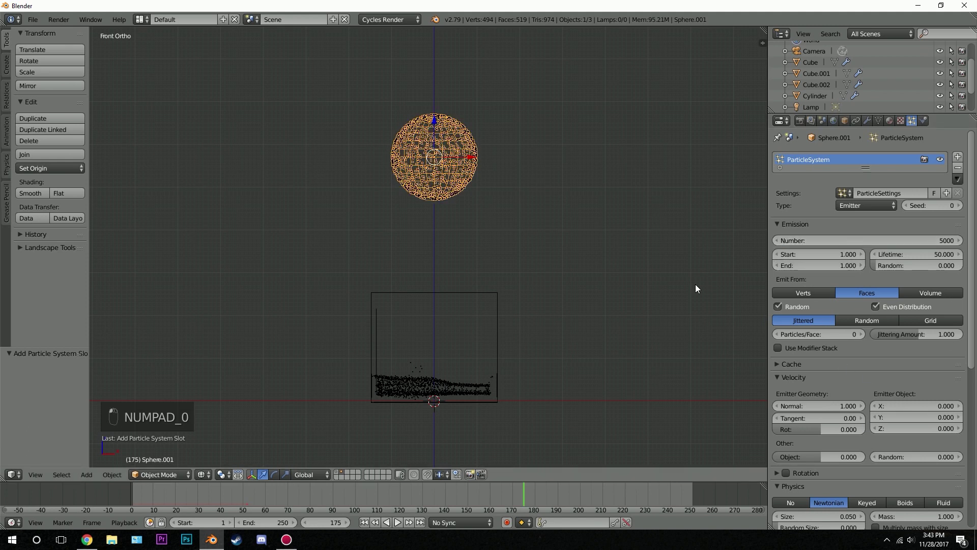
middle_click(856, 337)
drag(909, 238, 908, 237)
drag(908, 237, 799, 484)
drag(538, 317, 527, 344)
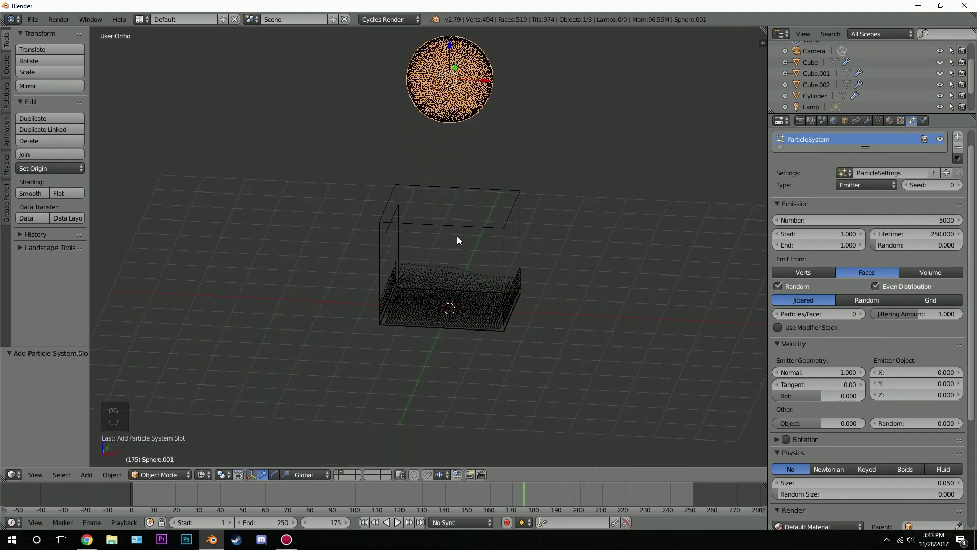
key(shift+a)
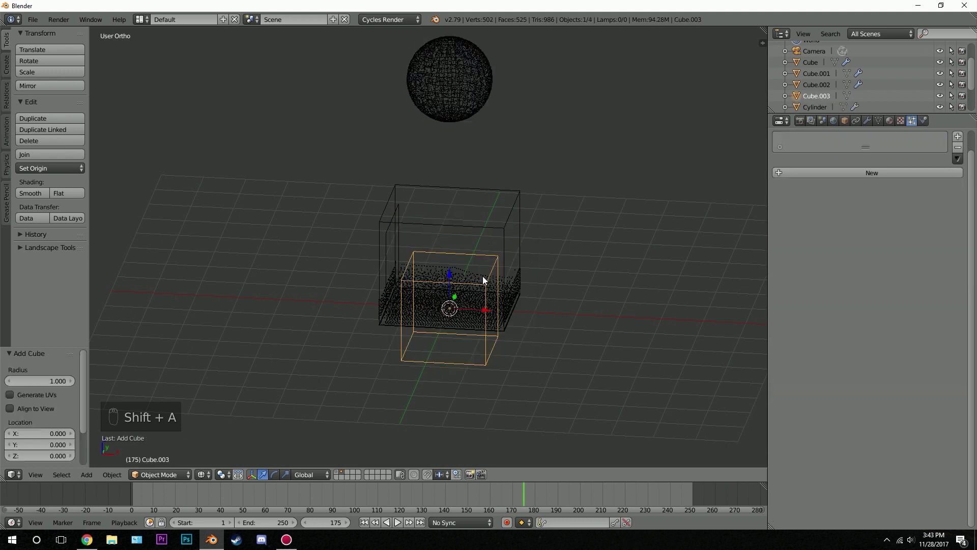
Move Cube.003 left of the box and give it a Keyed particle system ending at frame 100 targeting Plane's ParticleSystem.
drag(486, 310, 533, 262)
drag(879, 360, 404, 234)
drag(404, 234, 158, 454)
drag(212, 241, 846, 342)
drag(961, 399, 837, 402)
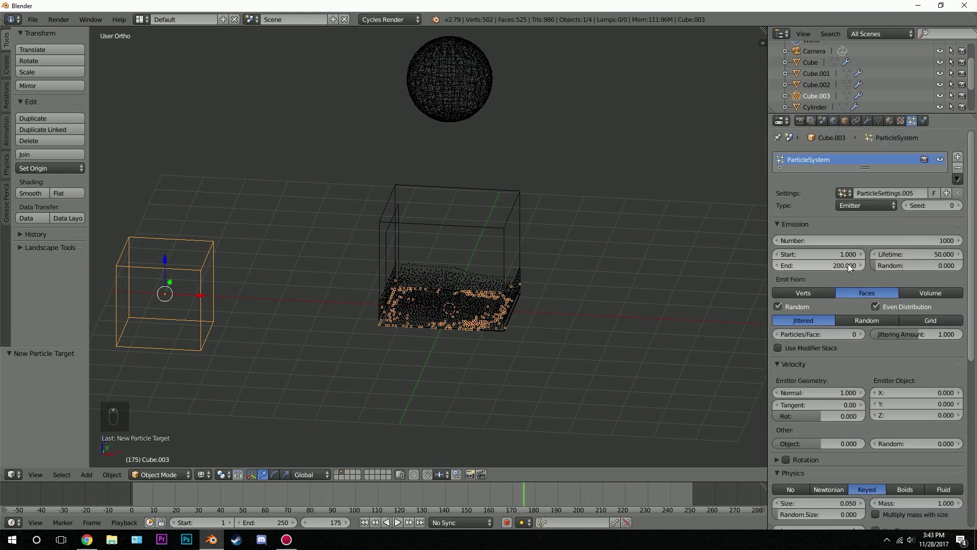
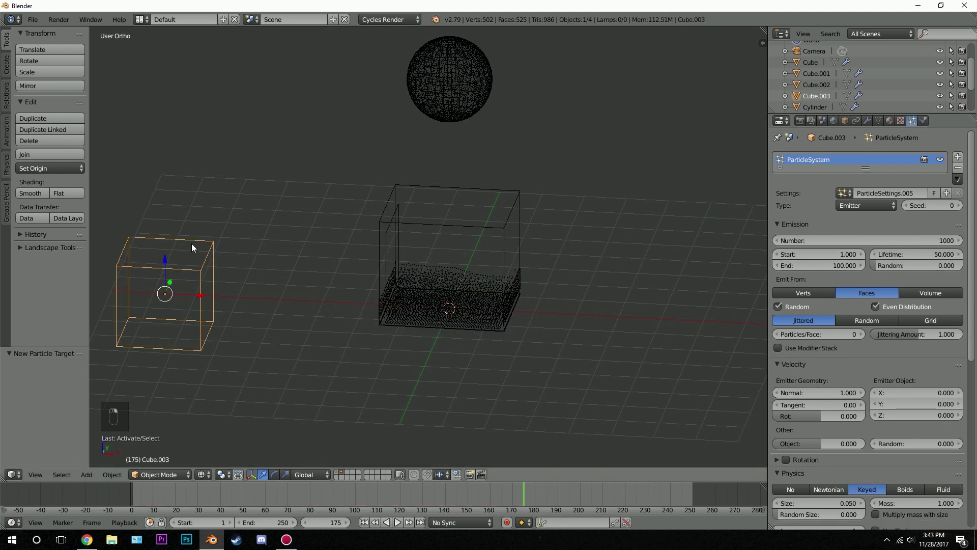
drag(865, 427, 365, 520)
Set the keyed system to 5000 particles with a 250-frame lifetime.
middle_click(367, 520)
key(alt+a)
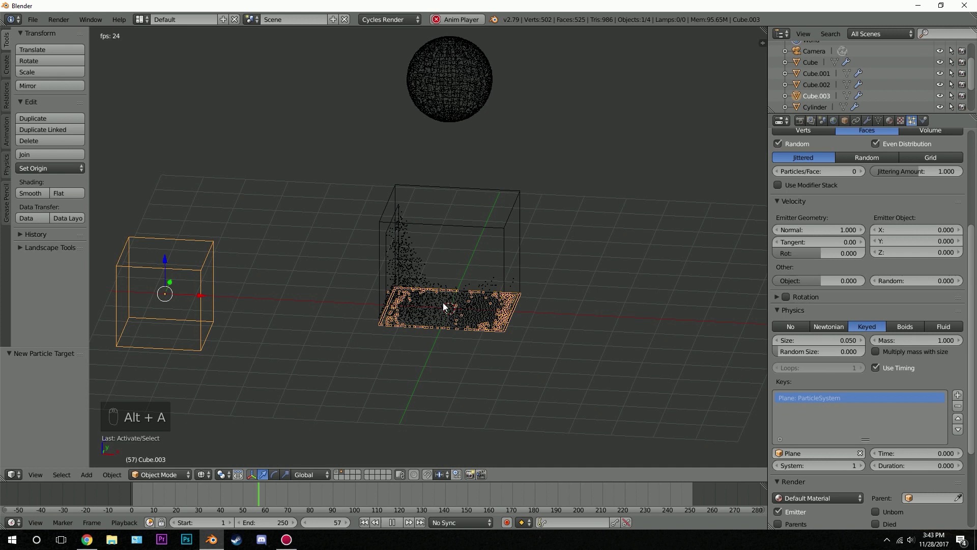
key(alt+a)
drag(926, 298, 889, 261)
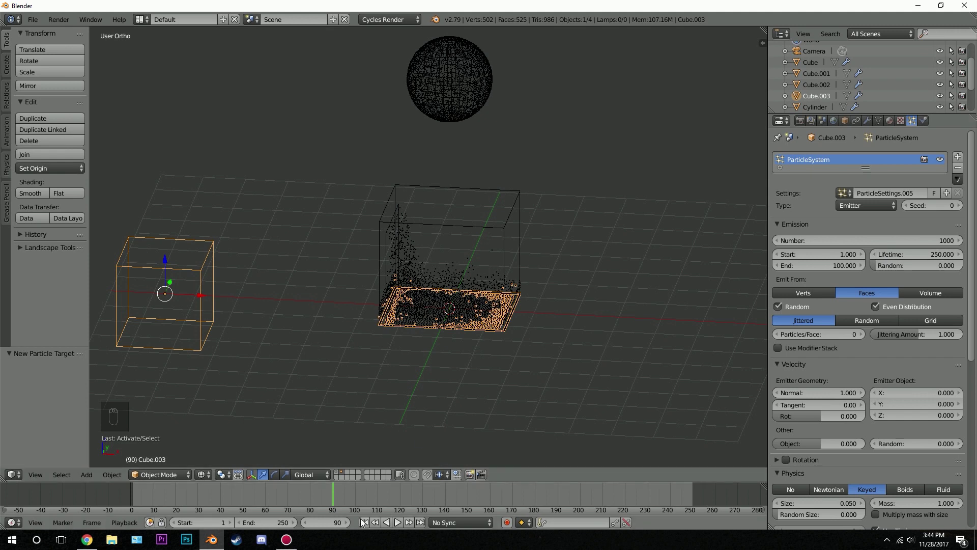
drag(364, 528, 481, 283)
key(KP_0)
key(KP_0)
Play to check the particles follow the fluid, set the plane key to 160 frames and add a second key.
key(alt+a)
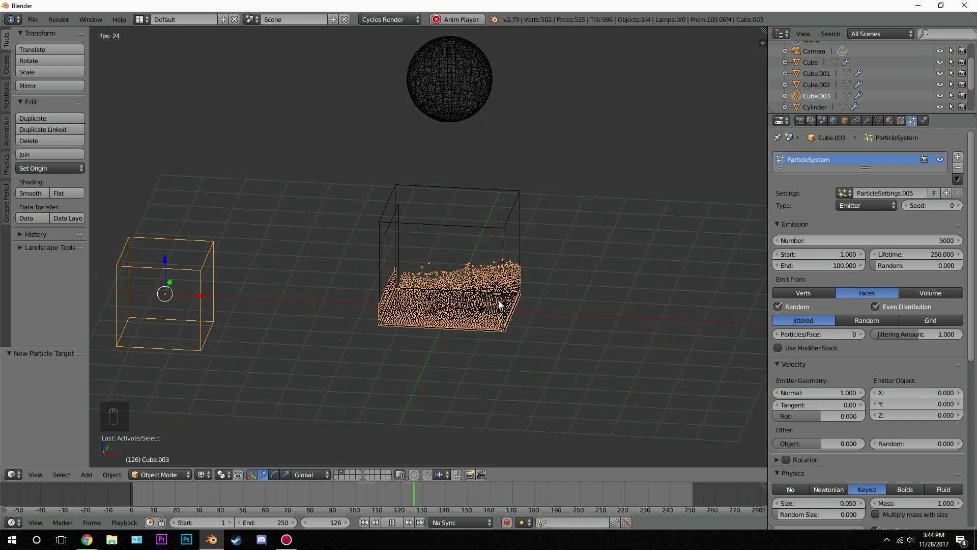
key(alt+a)
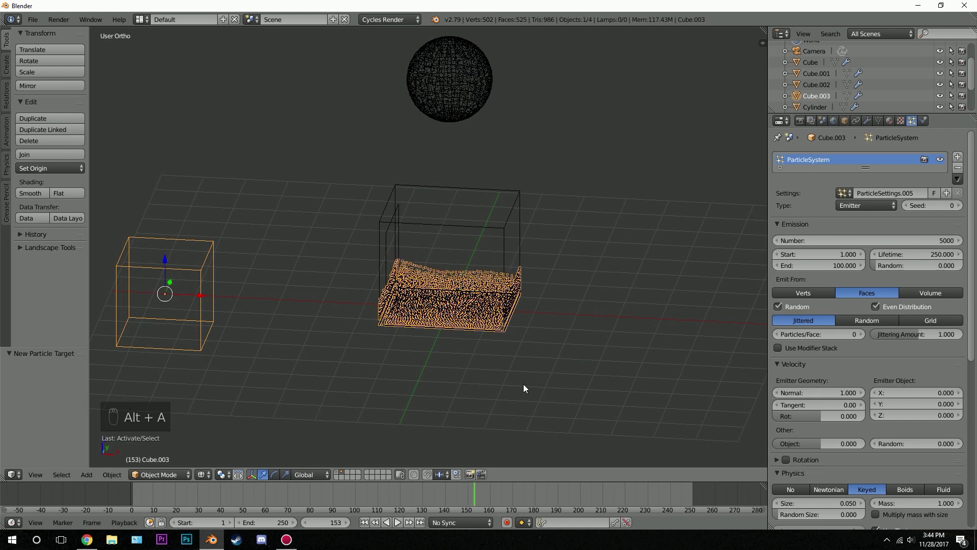
drag(328, 526, 328, 526)
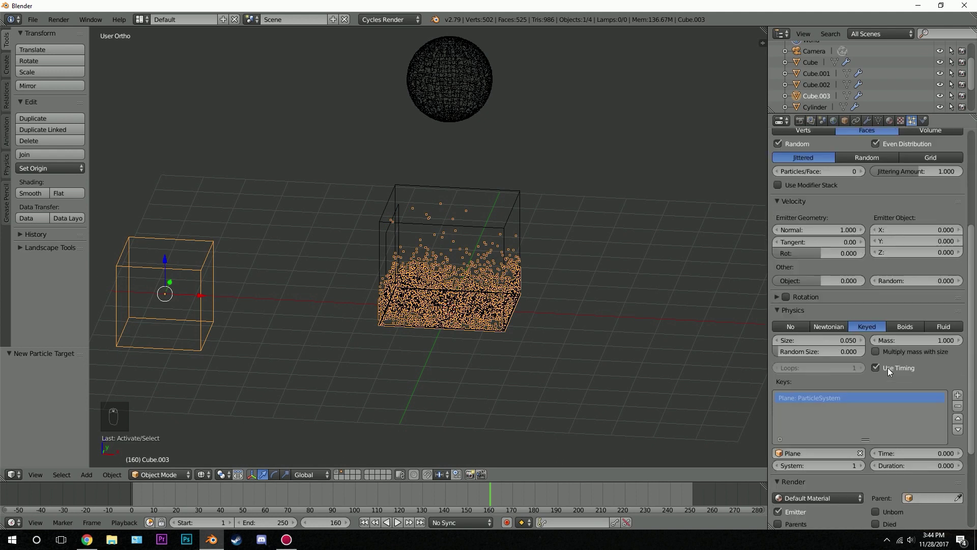
drag(912, 408, 166, 463)
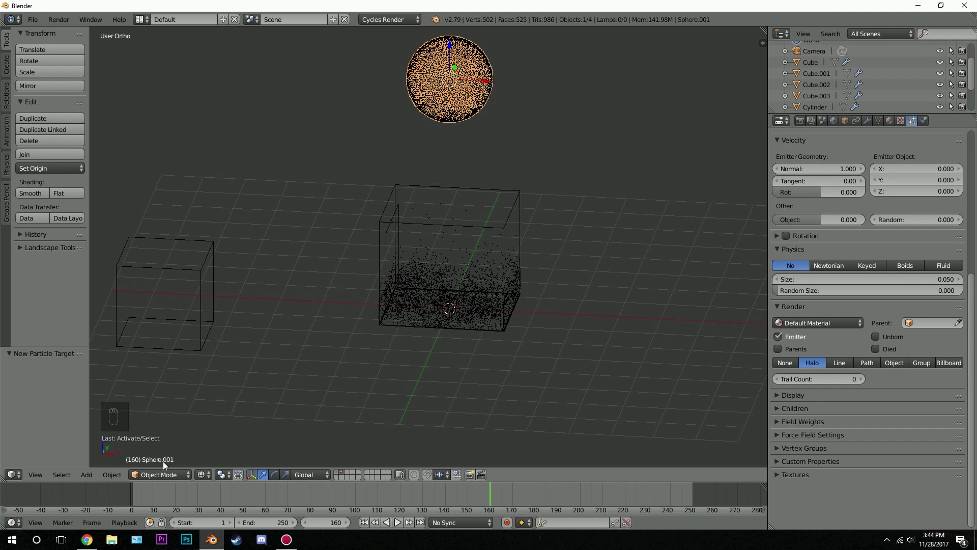
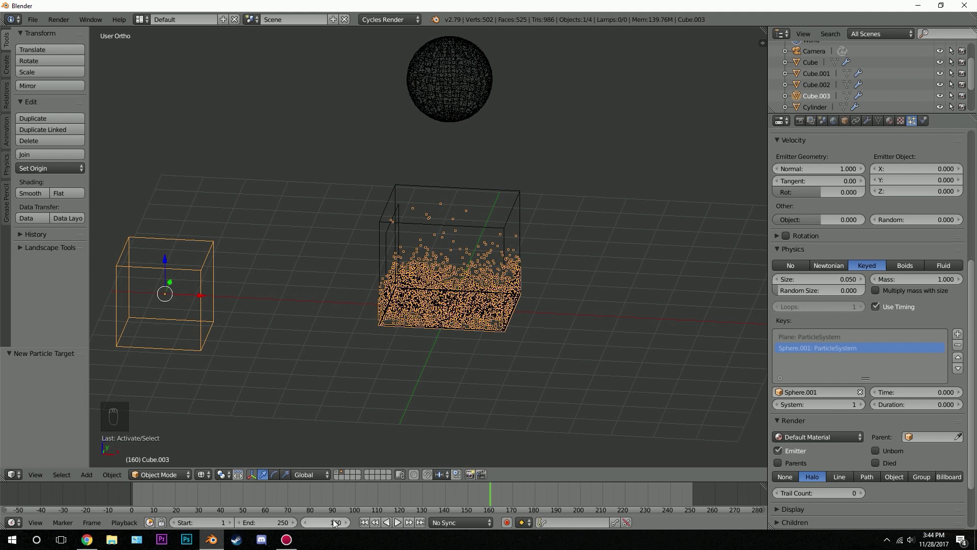
Target the second key at Sphere.001 with time 180 and play to watch particles rise onto the sphere.
drag(905, 397, 417, 277)
key(alt+a)
drag(425, 276, 471, 197)
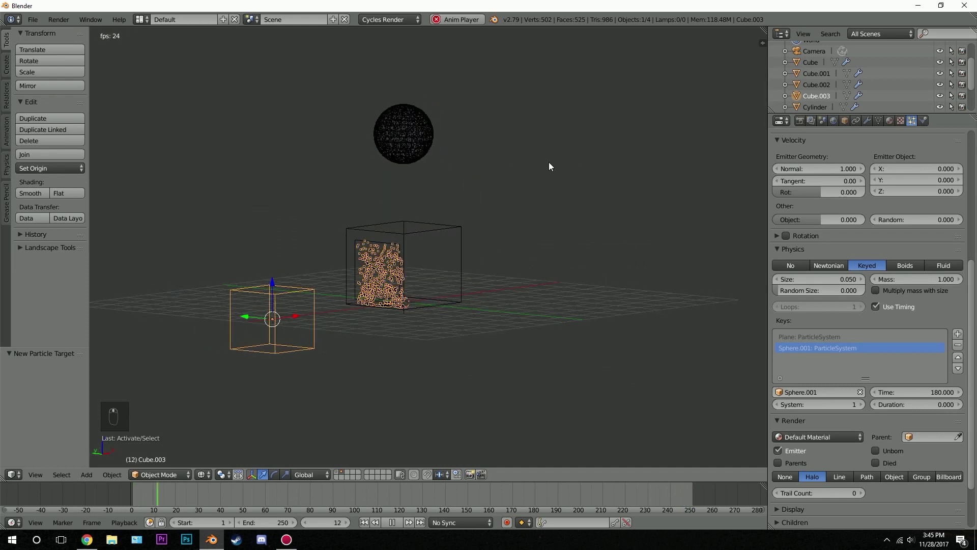
key(alt+a)
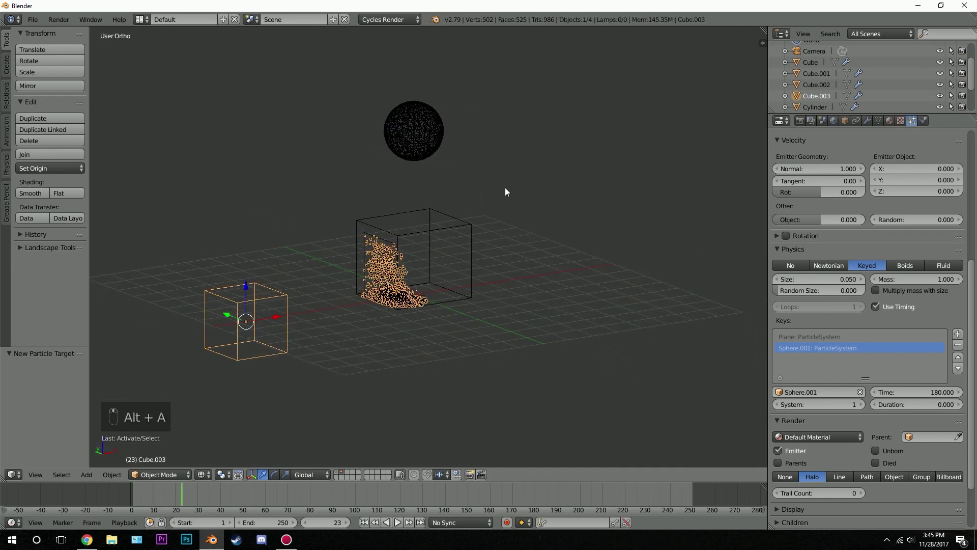